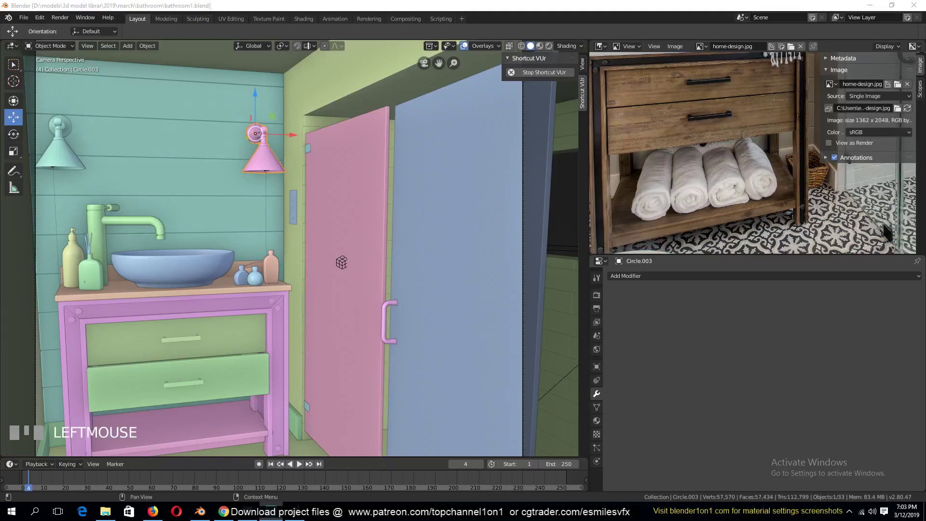
# Step: Select a bathroom wall, switch to front orthographic view, zoom out and bring up the Add menu
pyautogui.scroll(-3)
pyautogui.press('alt+a')
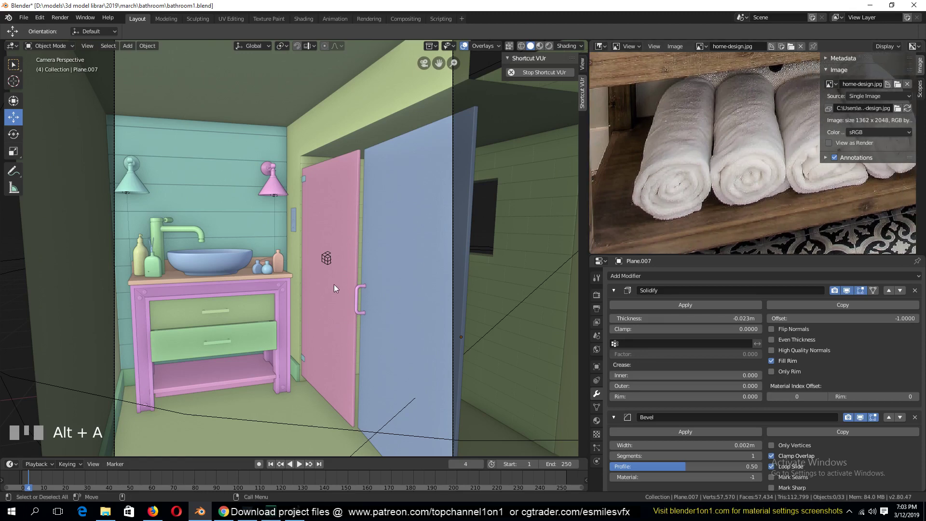
pyautogui.click(330, 288)
pyautogui.press('KP_1')
pyautogui.scroll(-3)
pyautogui.press('alt+a')
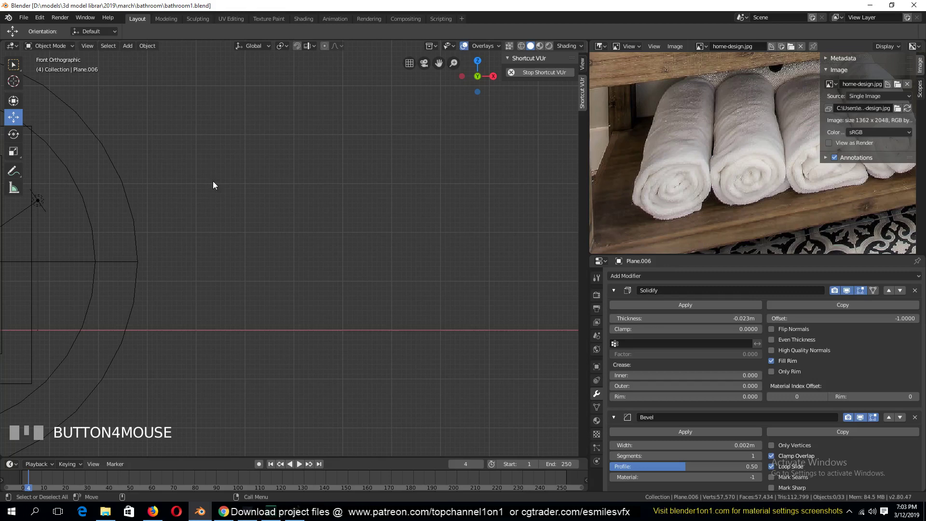
pyautogui.scroll(-3)
pyautogui.scroll(3)
# Step: Add a plane, rotate it 90° about X to stand upright, enlarge it and enter Edit Mode
pyautogui.rightClick(292, 221)
pyautogui.press('r')
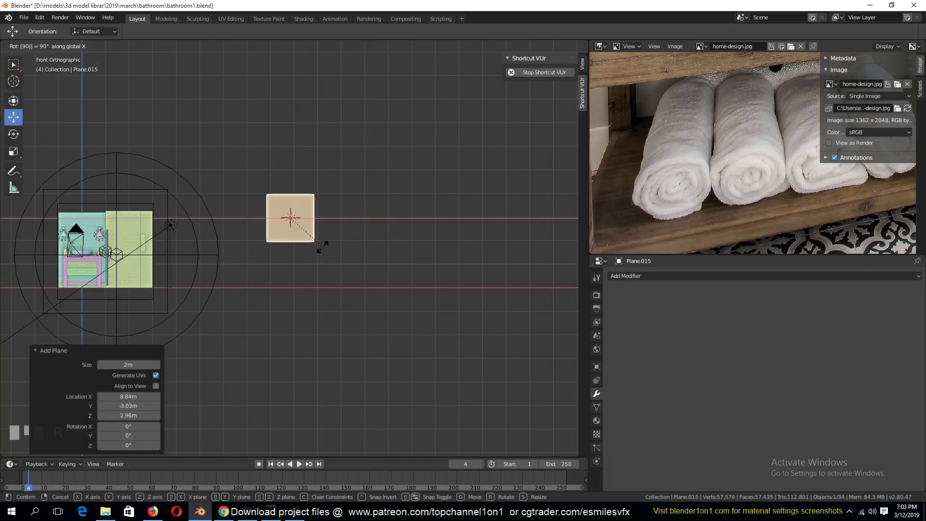
pyautogui.press('KP_Decimal')
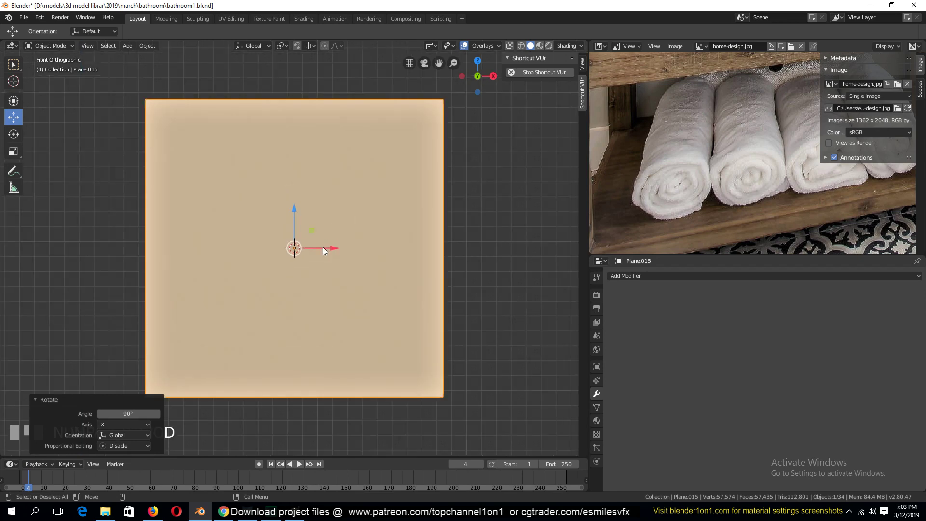
pyautogui.press('Tab')
pyautogui.press('1')
# Step: Delete the plane's corner vertices so only a single point remains for the spiral
pyautogui.click(184, 332)
pyautogui.press('x')
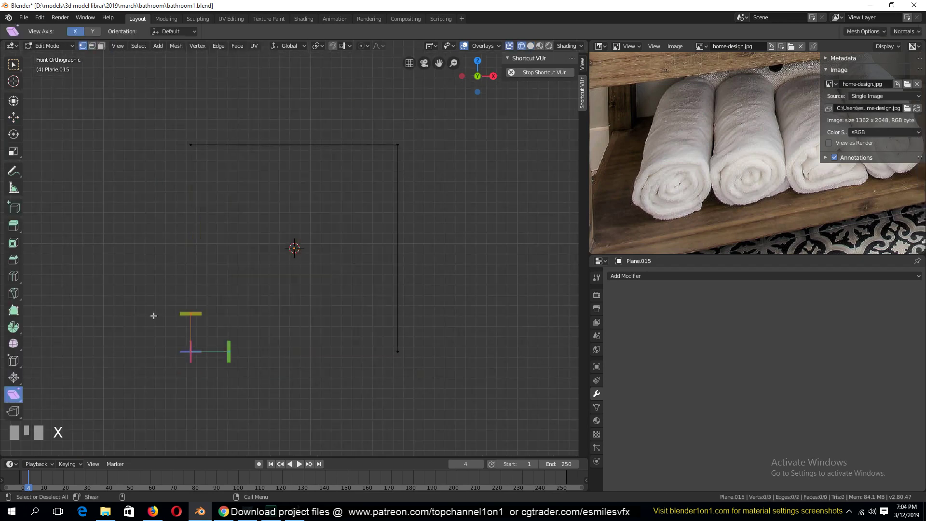
pyautogui.moveTo(15, 126); pyautogui.dragTo(421, 140)
pyautogui.press('x')
pyautogui.click(376, 326)
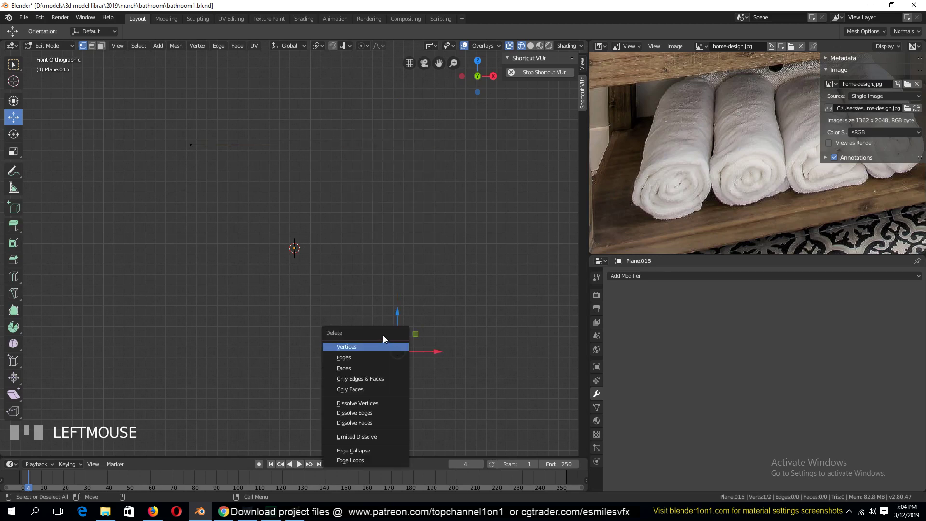
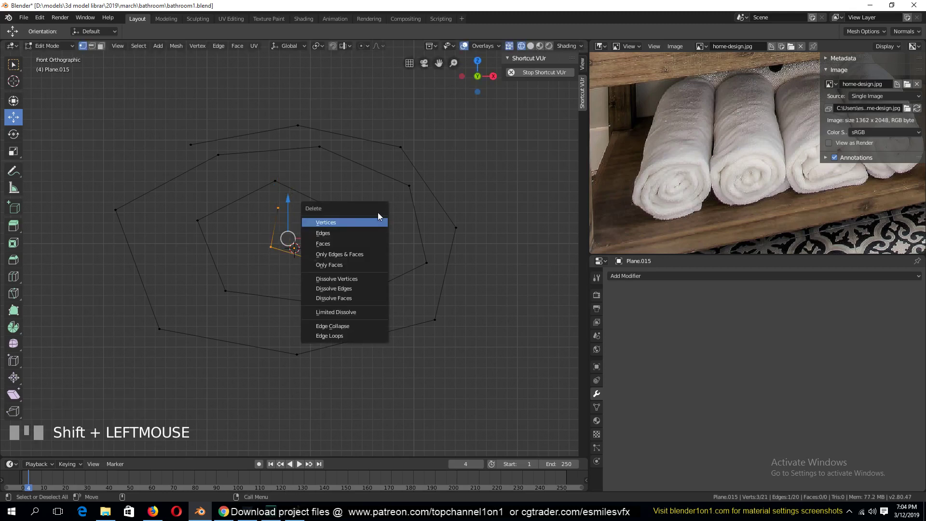
# Step: Delete and reposition inner-coil vertices to reshape the centre of the spiral outline
pyautogui.press('x')
pyautogui.click(278, 208)
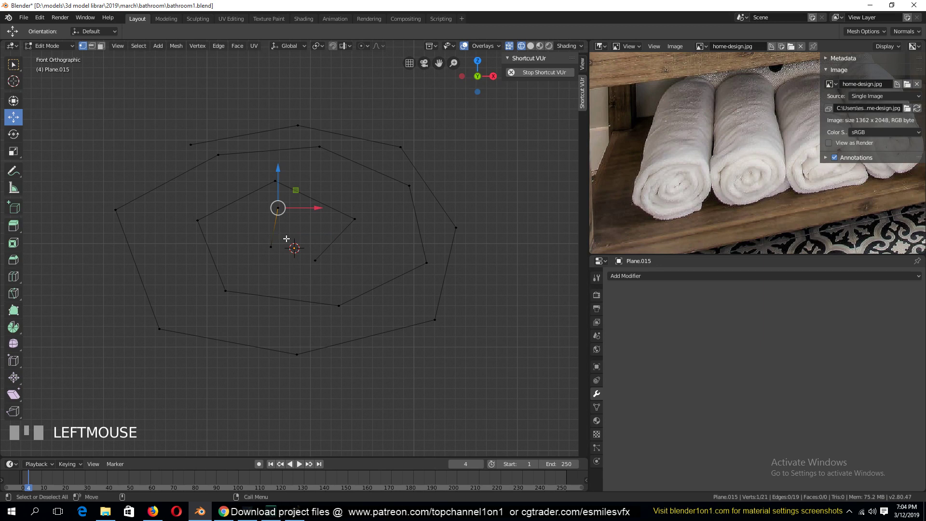
pyautogui.press('c')
pyautogui.rightClick(273, 223)
pyautogui.press('x')
pyautogui.click(324, 252)
pyautogui.click(364, 216)
pyautogui.press('x')
pyautogui.click(279, 179)
pyautogui.press('g')
pyautogui.rightClick(252, 199)
pyautogui.press('x')
pyautogui.click(212, 207)
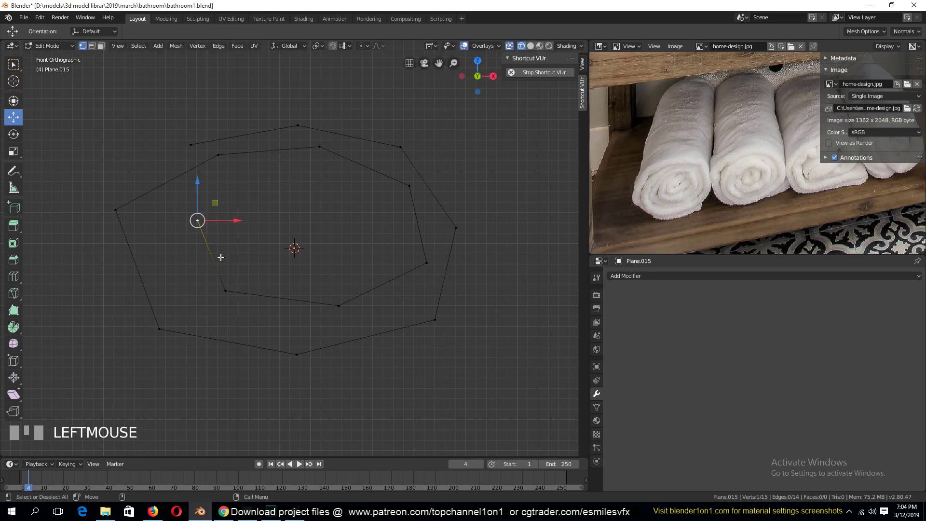
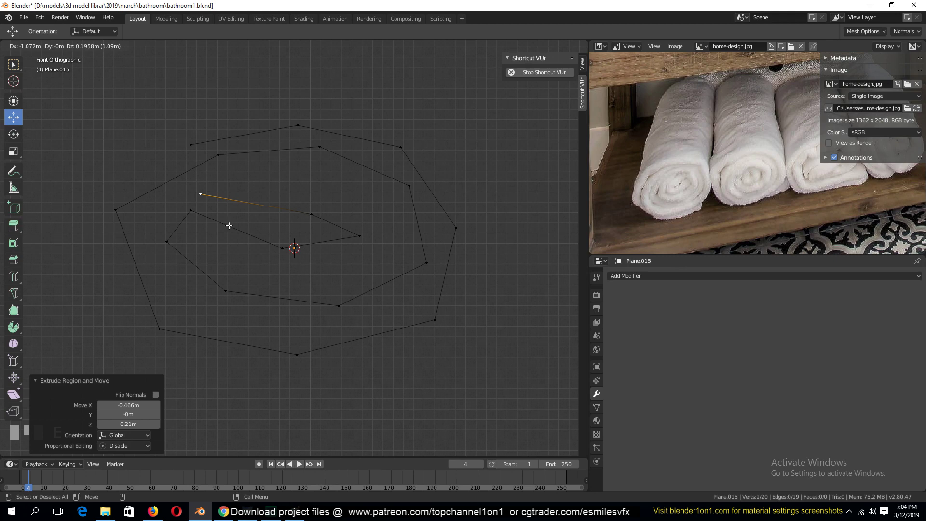
pyautogui.press('Tab')
# Step: Check the spiral from the front, then extend its outer end with a new extruded point
pyautogui.scroll(-3)
pyautogui.press('`')
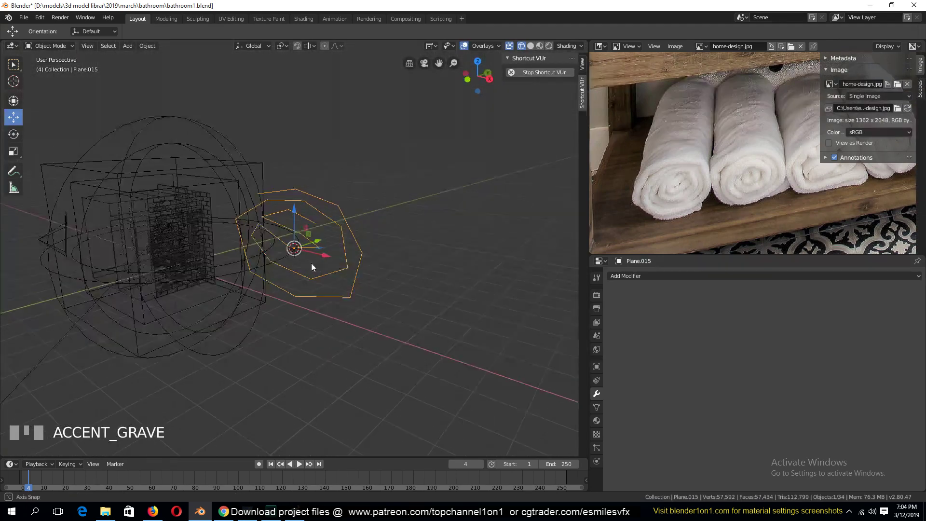
pyautogui.press('KP_1')
pyautogui.scroll(3)
pyautogui.press('Tab')
pyautogui.click(231, 285)
pyautogui.press('g')
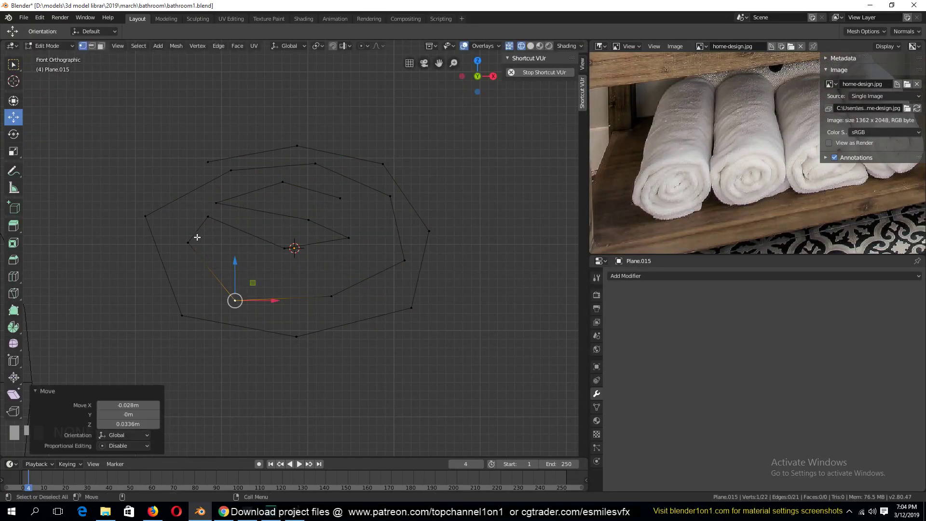
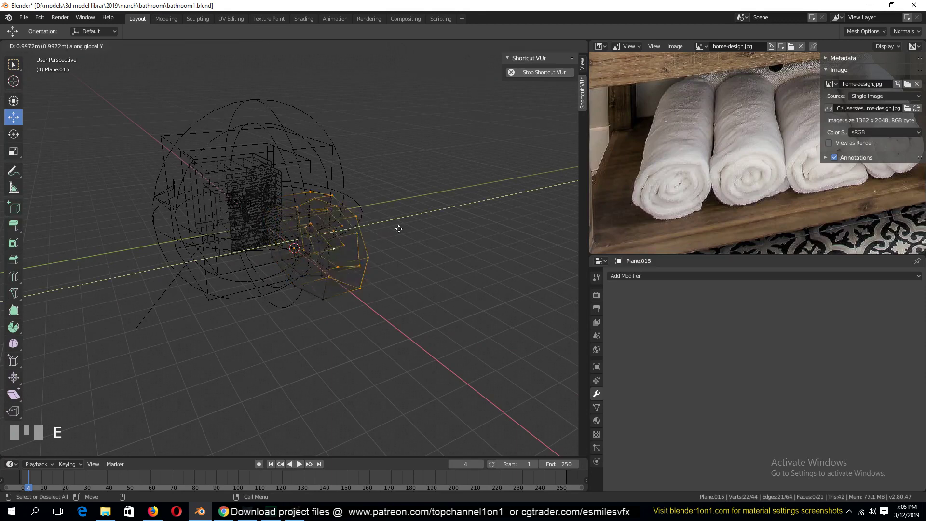
# Step: Inspect the extruded strip and give it a Solidify thickness of 0.23 m
pyautogui.press('Tab')
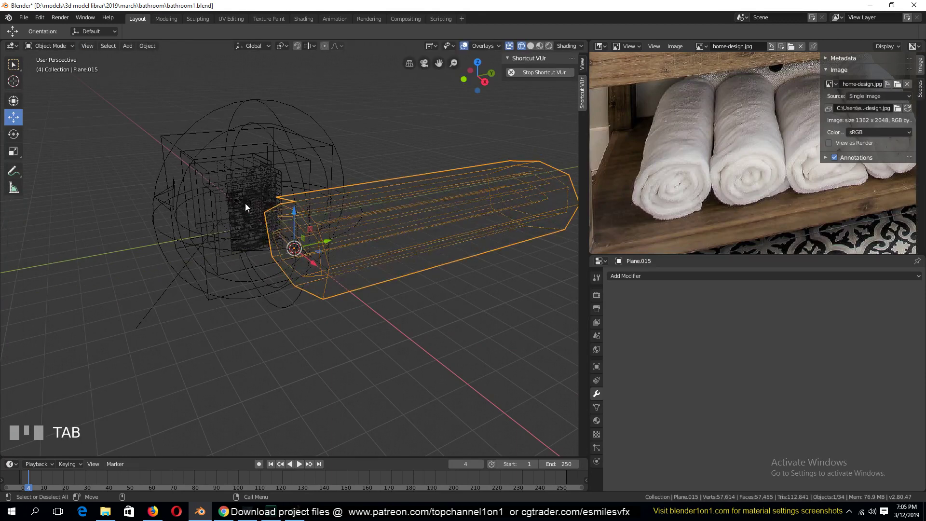
pyautogui.moveTo(403, 231); pyautogui.dragTo(731, 425)
pyautogui.press('`')
pyautogui.scroll(3)
pyautogui.scroll(-3)
pyautogui.moveTo(732, 426); pyautogui.dragTo(246, 249)
pyautogui.scroll(3)
pyautogui.press('KP_1')
pyautogui.scroll(3)
# Step: In front-view Edit Mode, move inner coil vertices so the thickened layers stop overlapping
pyautogui.press('Tab')
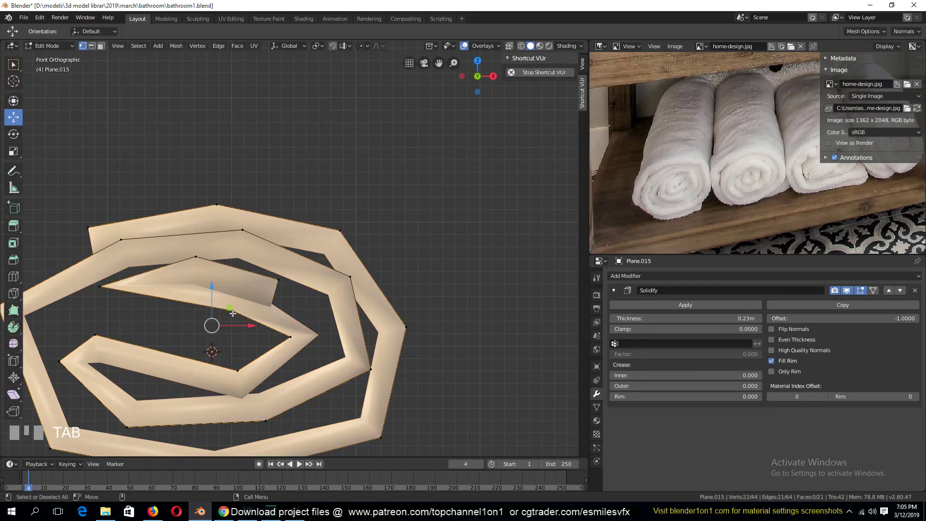
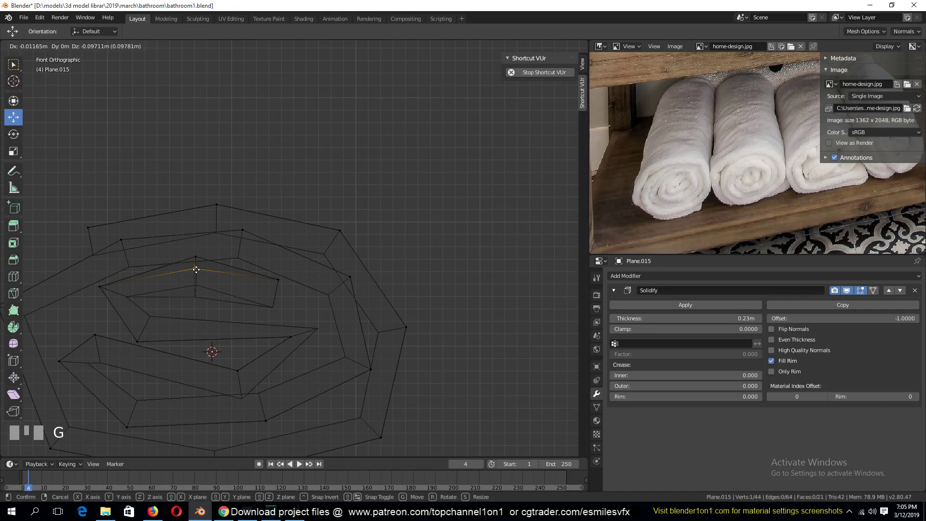
pyautogui.rightClick(198, 267)
pyautogui.press('c')
pyautogui.rightClick(201, 252)
pyautogui.press('g')
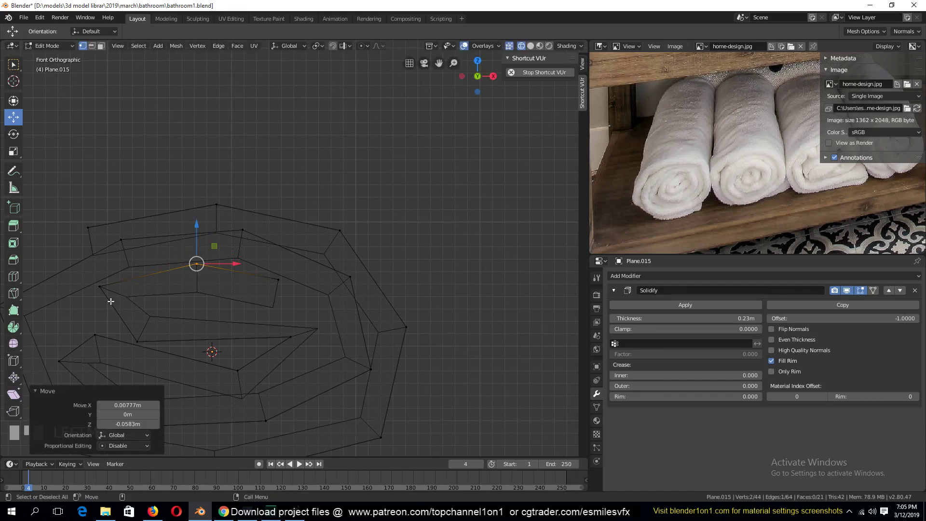
pyautogui.click(104, 294)
pyautogui.press('g')
pyautogui.press('Tab')
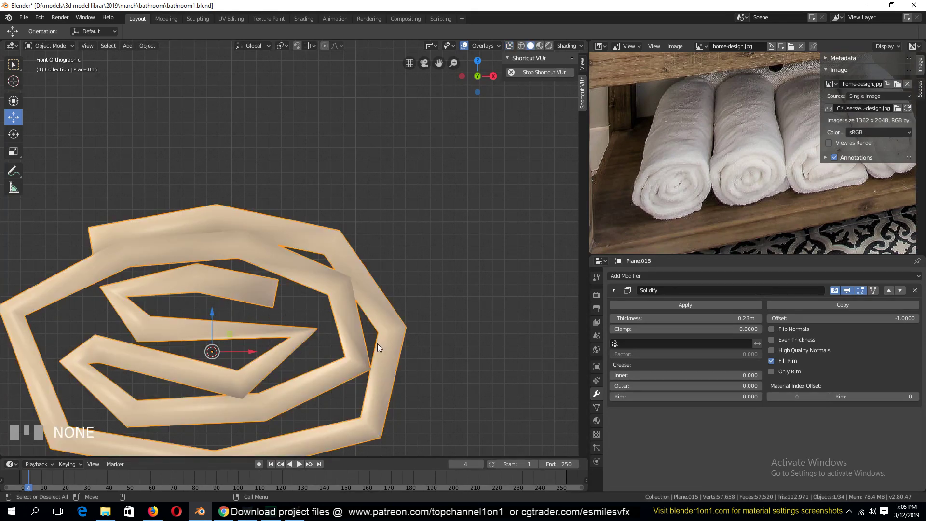
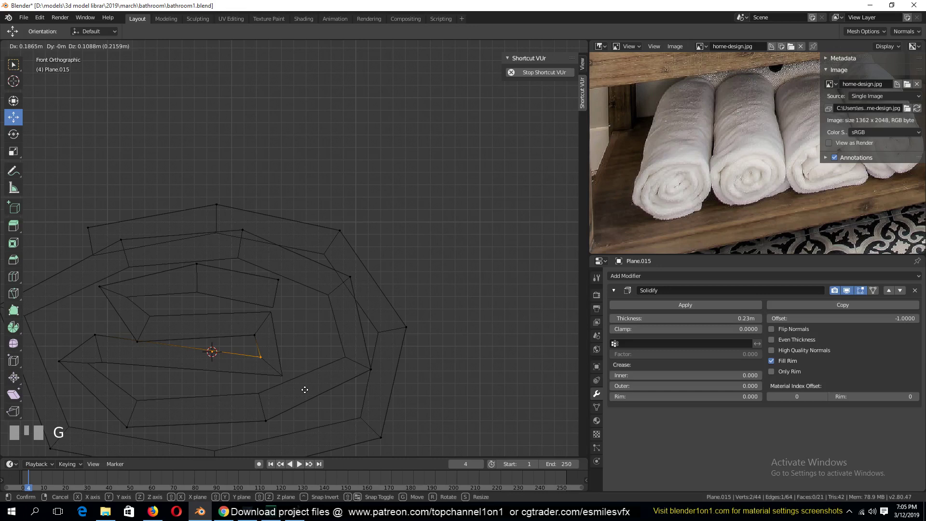
# Step: Cut an extra edge loop through the inner coils, circle-select its points and move them into place
pyautogui.press('alt+a')
pyautogui.press('ctrl+r')
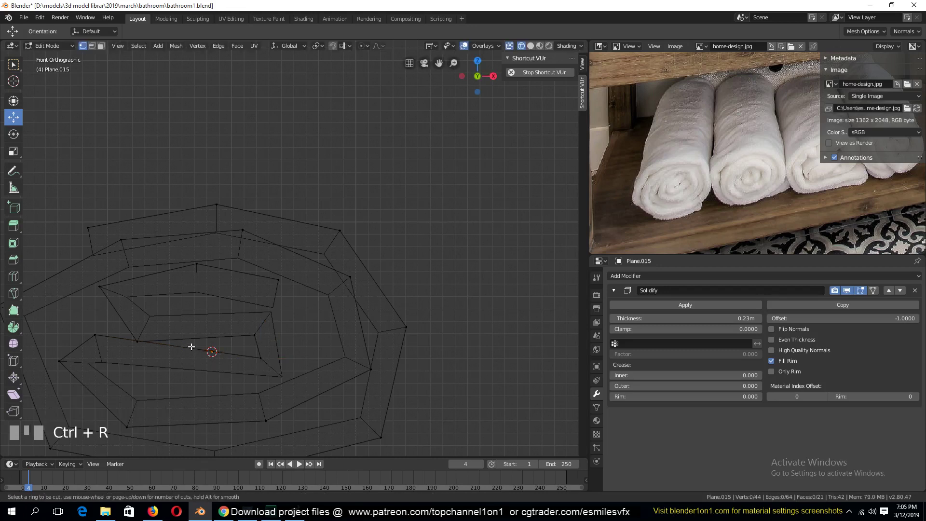
pyautogui.press('2')
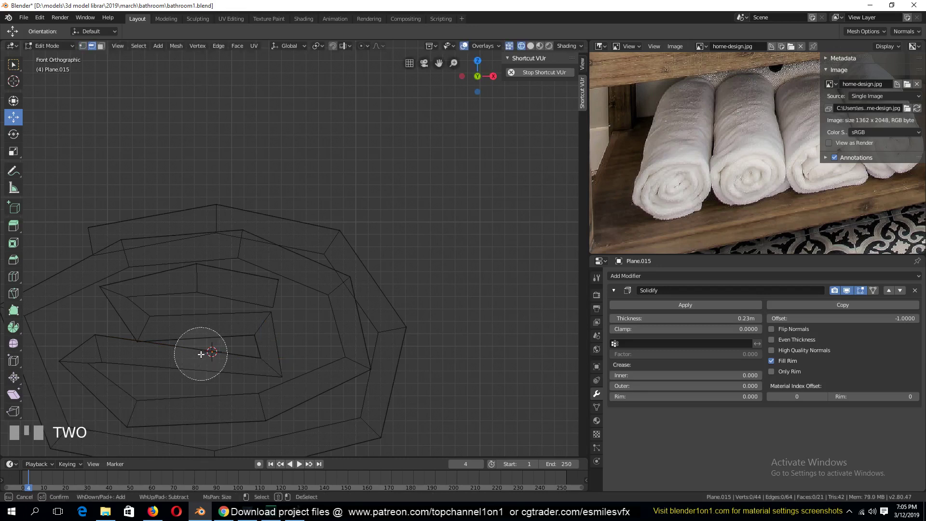
pyautogui.press('c')
pyautogui.rightClick(207, 348)
pyautogui.press('alt+a')
pyautogui.moveTo(212, 334); pyautogui.dragTo(183, 347)
pyautogui.press('1')
pyautogui.press('c')
pyautogui.press('g')
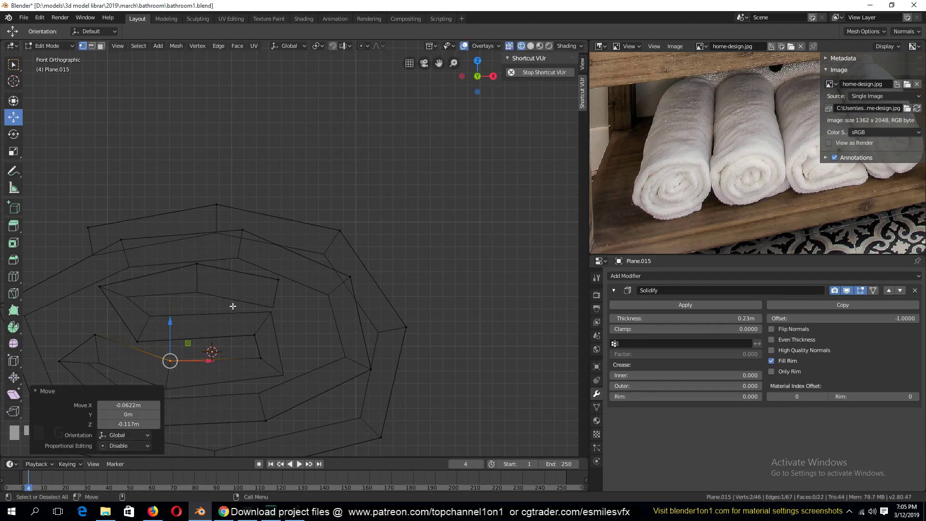
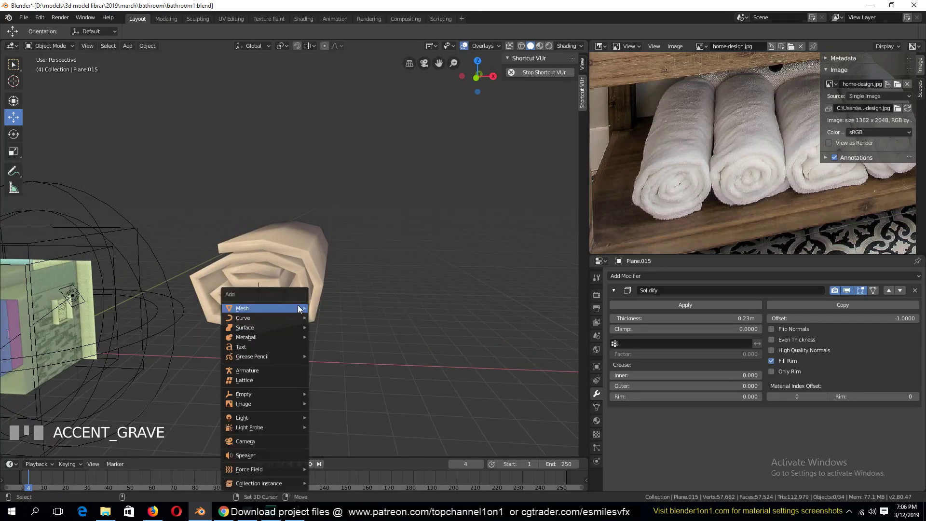
# Step: Add a plane below the towel and save the file as bathroom1.blend
pyautogui.moveTo(321, 306); pyautogui.dragTo(313, 337)
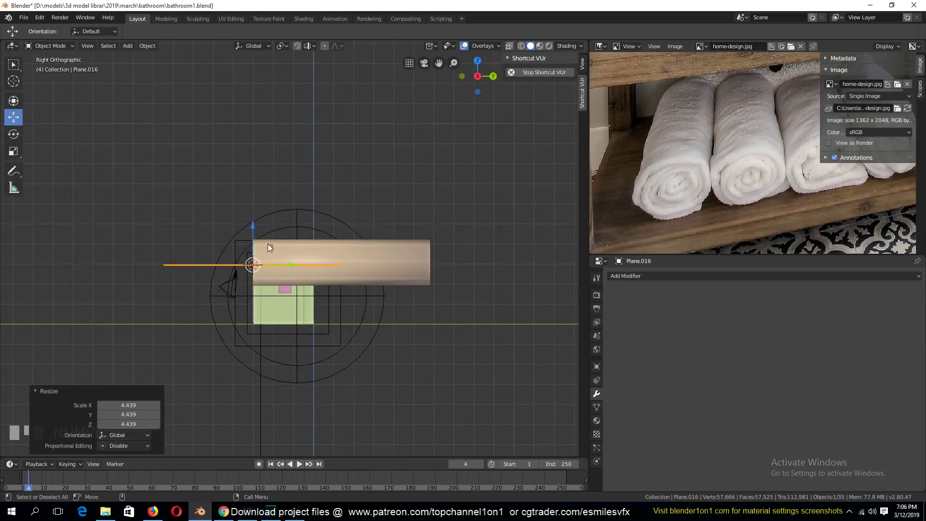
pyautogui.moveTo(270, 246); pyautogui.dragTo(378, 247)
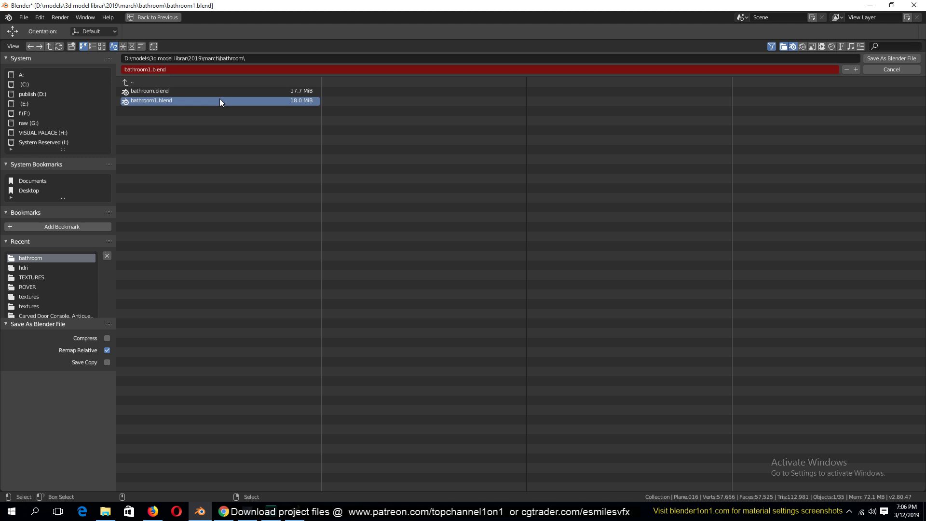
pyautogui.moveTo(224, 95); pyautogui.dragTo(414, 299)
pyautogui.press('s')
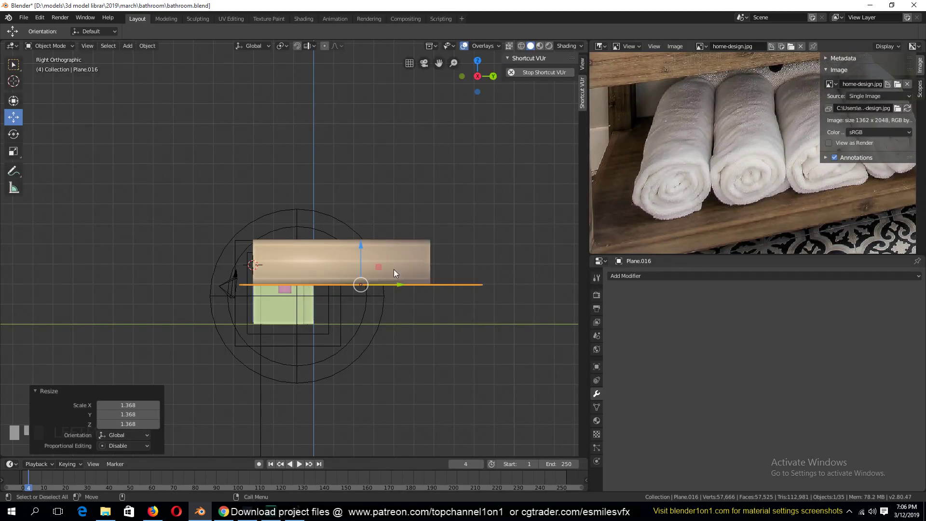
# Step: Scale the plane into a large floor under the towel and give it Collision physics
pyautogui.moveTo(382, 268); pyautogui.dragTo(404, 322)
pyautogui.press('`')
pyautogui.scroll(3)
pyautogui.press('alt+a')
pyautogui.press('`')
# Step: Enable Cloth physics on the towel roll and play the simulation twice to test it
pyautogui.click(371, 276)
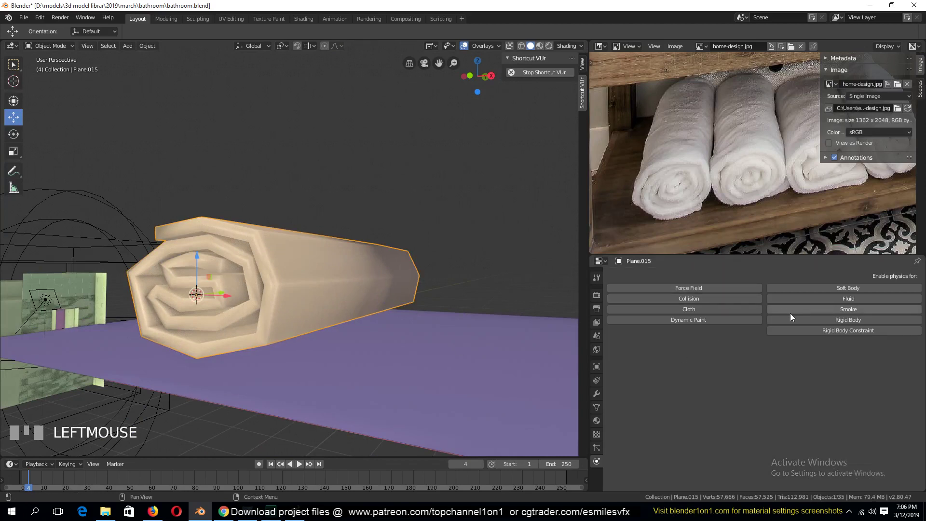
pyautogui.moveTo(10, 478); pyautogui.dragTo(86, 340)
pyautogui.press('space')
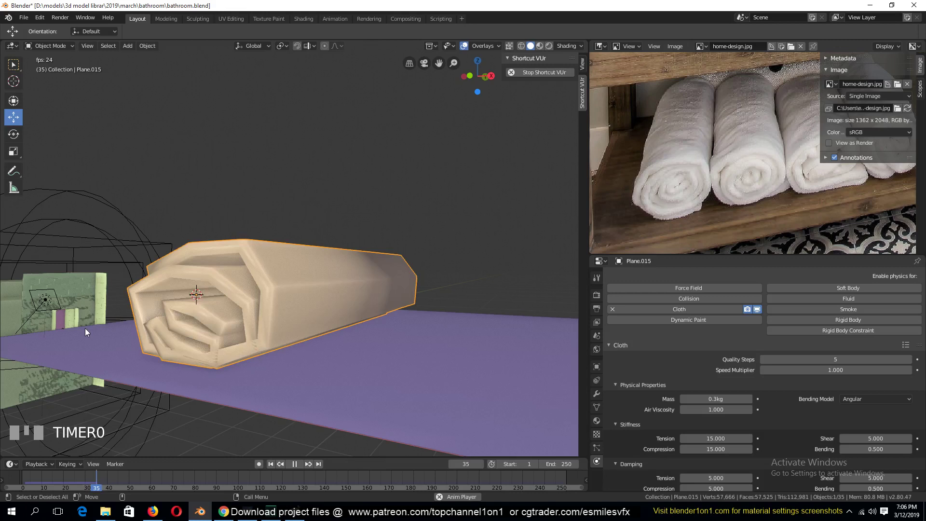
pyautogui.press('Escape')
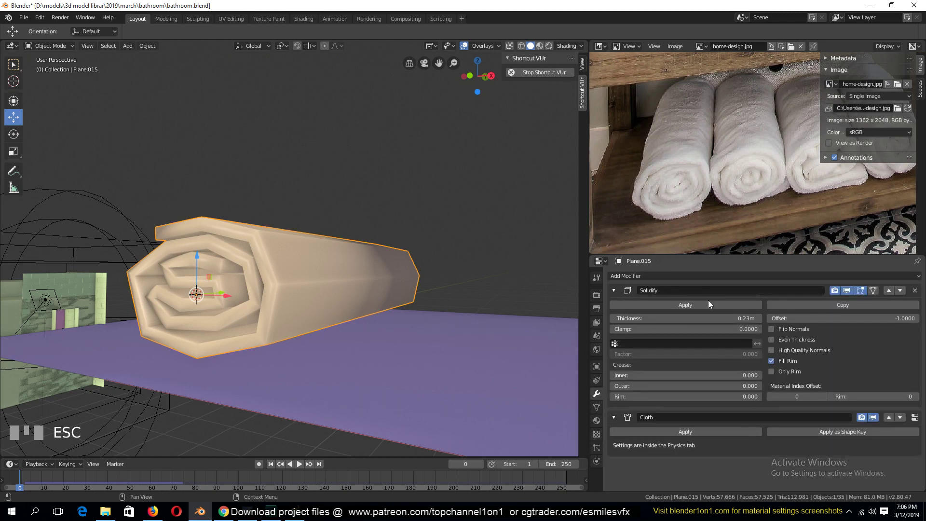
pyautogui.click(183, 268)
pyautogui.press('space')
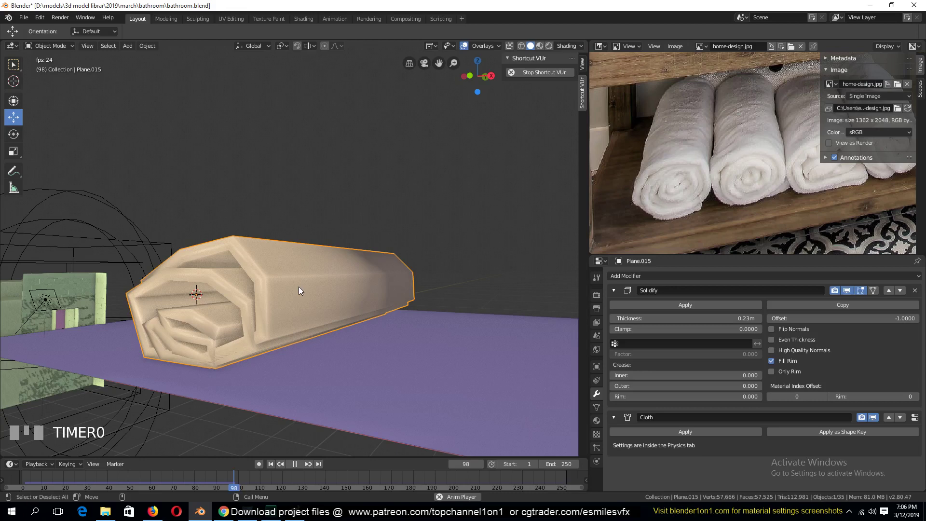
pyautogui.press('Escape')
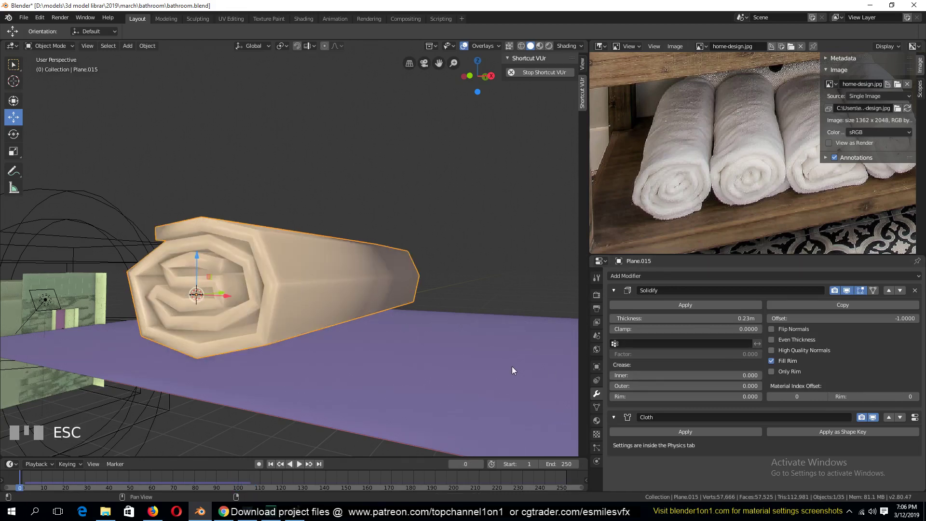
# Step: Enter Edit Mode and start a 12-cut loop cut along the towel's length
pyautogui.press('Tab')
pyautogui.press('`')
pyautogui.press('ctrl+r')
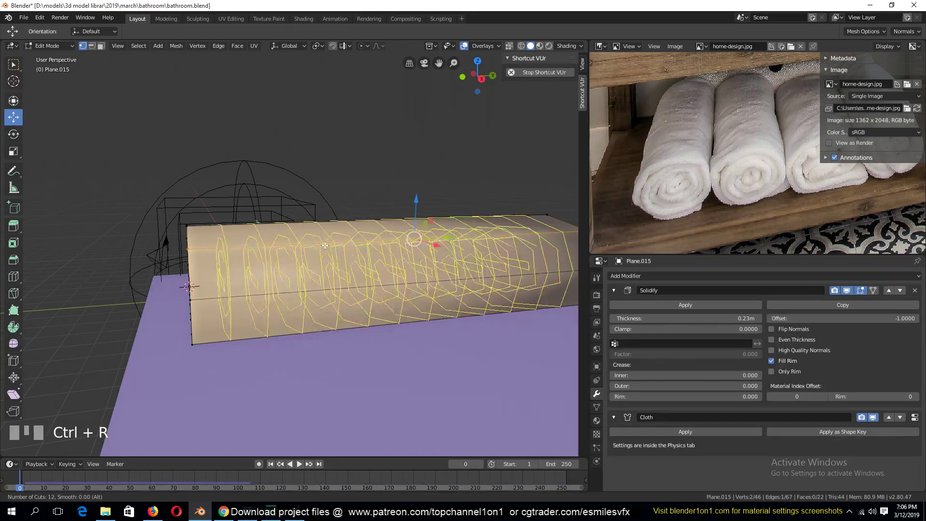
# Step: Confirm the twelve edge loops, return to Object Mode and replay the cloth simulation
pyautogui.press('Tab')
pyautogui.press('`')
pyautogui.press('space')
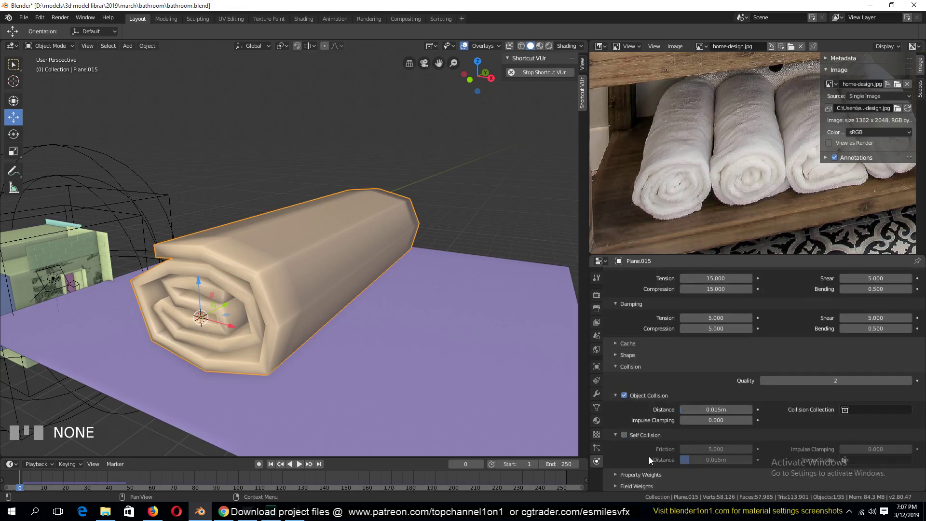
# Step: Turn on Self Collision for the towel cloth and replay the simulation from frame 0
pyautogui.click(629, 433)
pyautogui.press('space')
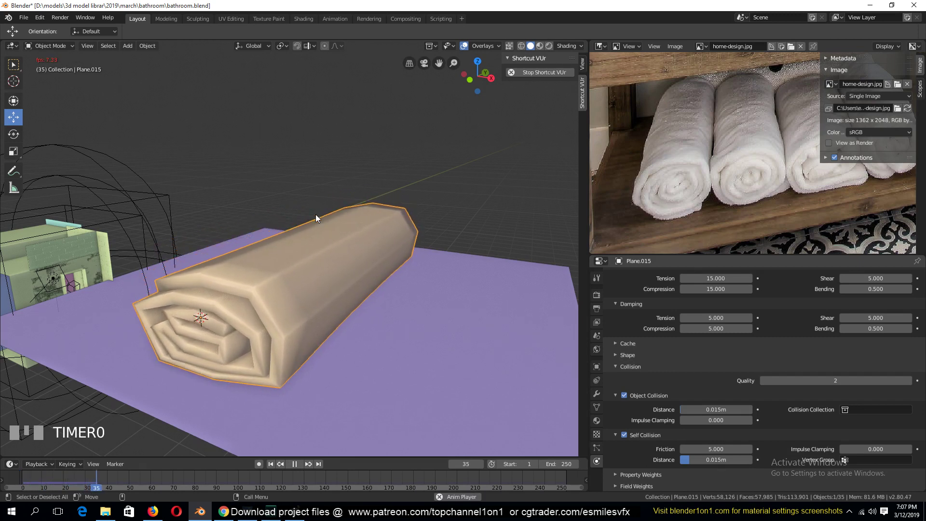
pyautogui.press('Escape')
pyautogui.press('`')
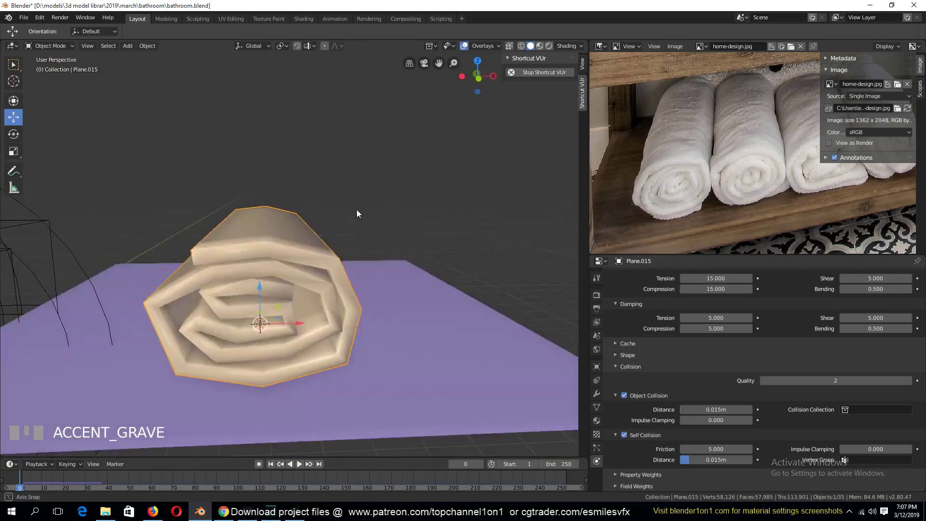
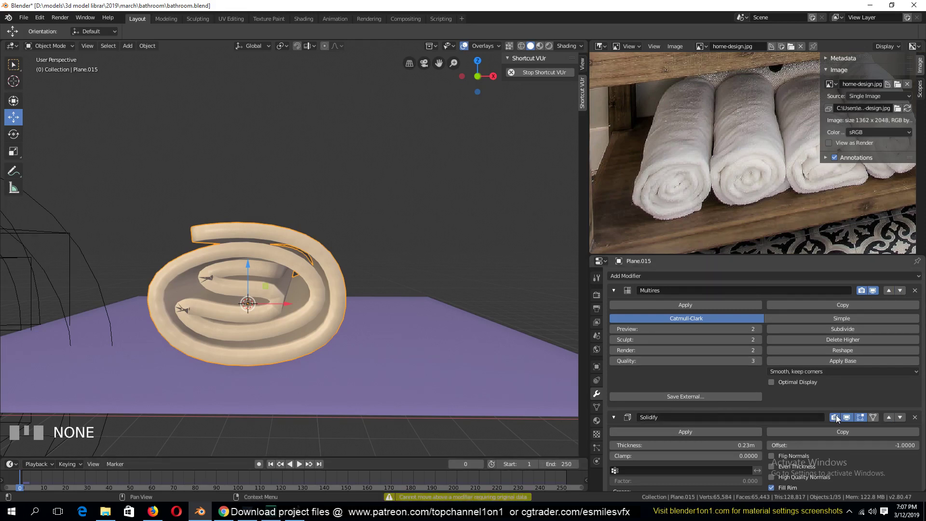
# Step: Orbit to inspect the towel mesh, collapse Multires and apply Solidify, leaving Multires and Cloth
pyautogui.press('`')
pyautogui.middleClick(296, 326)
pyautogui.middleClick(285, 301)
pyautogui.middleClick(286, 297)
pyautogui.moveTo(300, 302); pyautogui.dragTo(312, 312)
pyautogui.middleClick(323, 327)
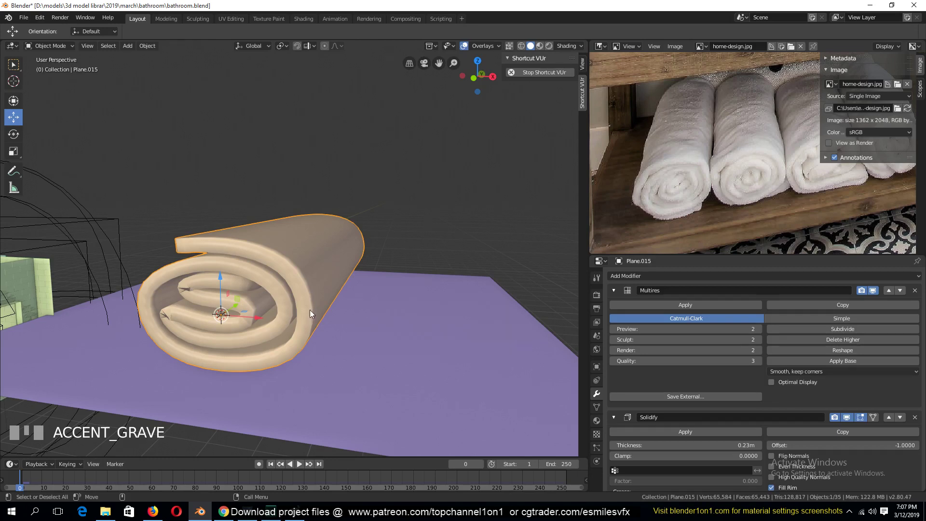
pyautogui.press('Tab')
pyautogui.press('`')
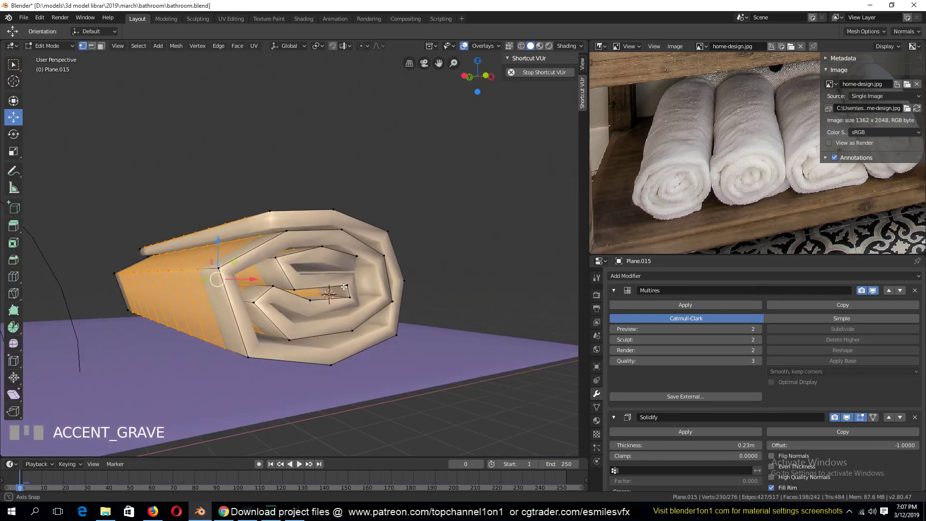
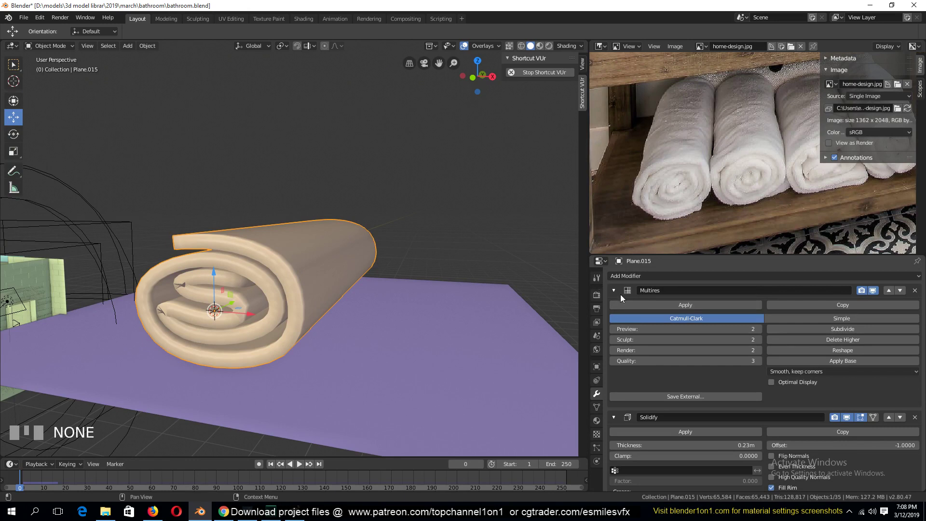
pyautogui.moveTo(666, 324); pyautogui.dragTo(311, 296)
# Step: Inspect the towel from several angles and bring up its cloth physics settings to zero the gravity field weight
pyautogui.press('`')
pyautogui.press('`')
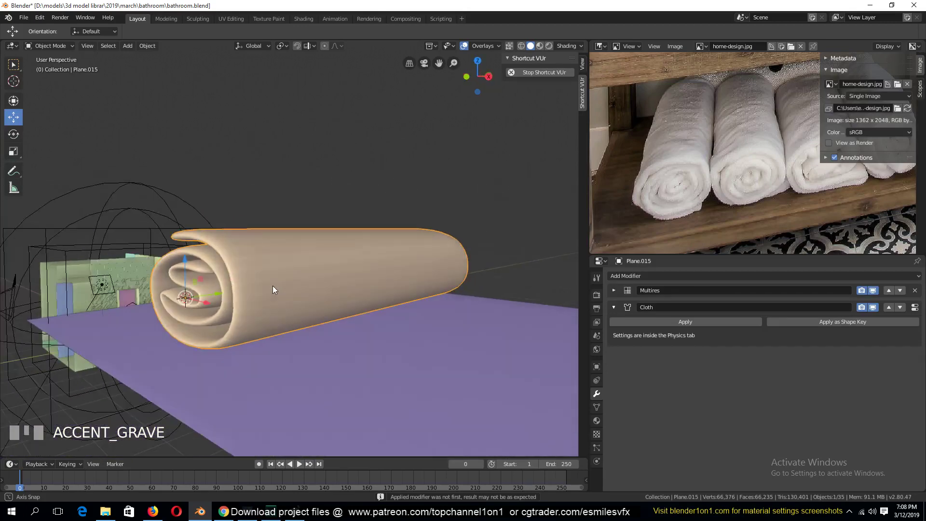
pyautogui.press('`')
pyautogui.press('alt+a')
pyautogui.press('`')
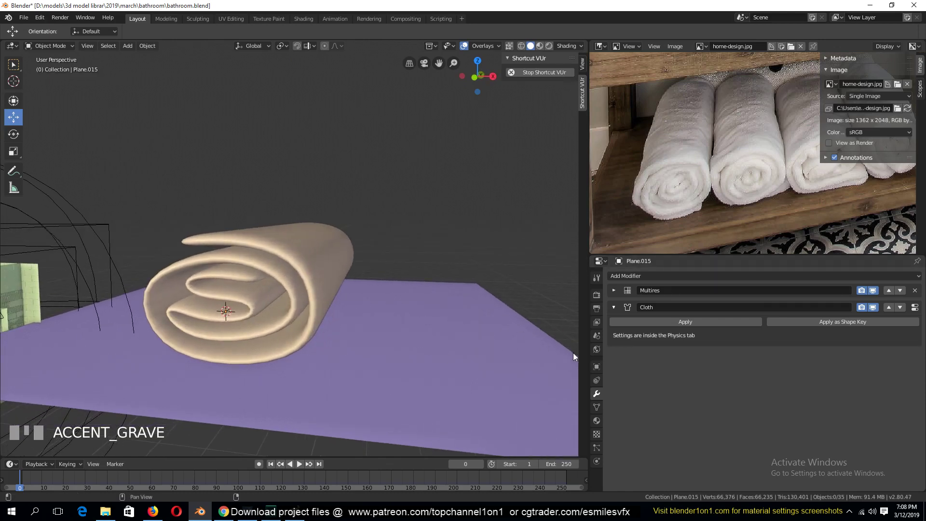
pyautogui.click(327, 283)
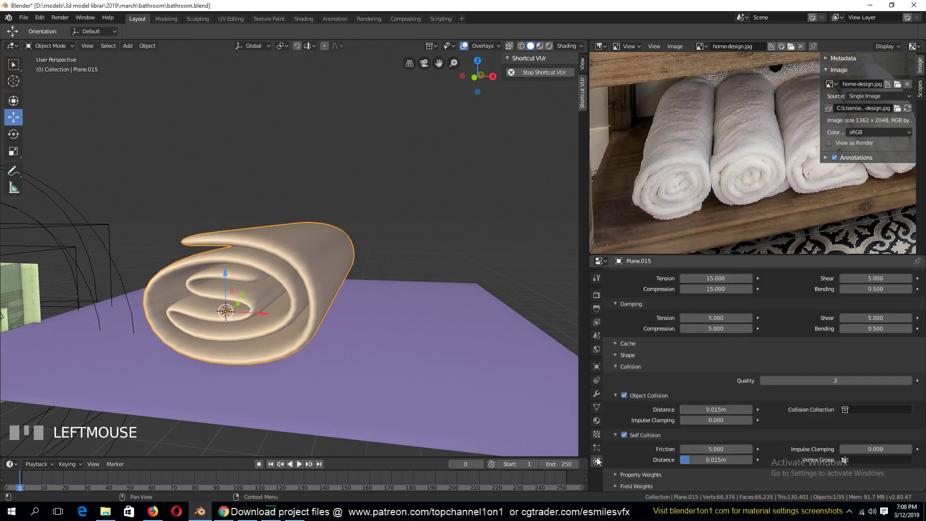
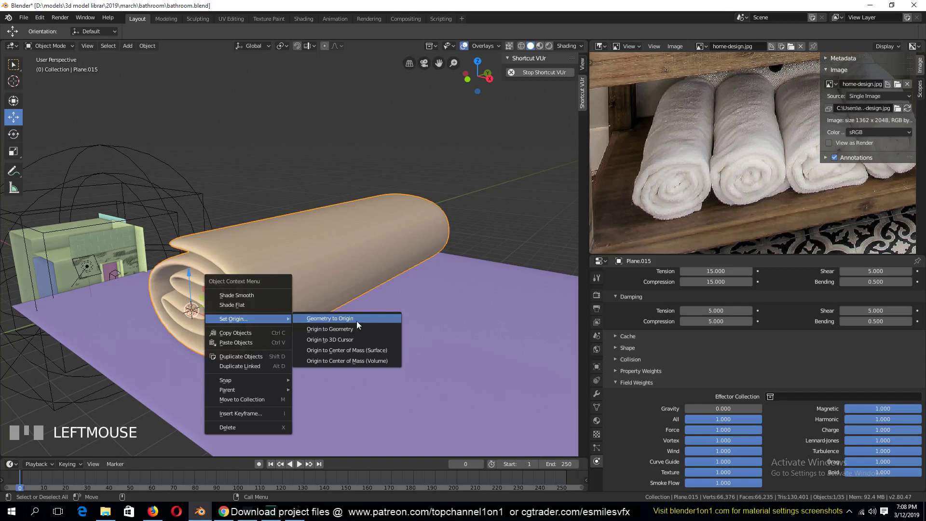
# Step: Add a Force force field of strength 50 at the towel's centre and play the simulation
pyautogui.press('alt+a')
pyautogui.moveTo(363, 301); pyautogui.dragTo(385, 320)
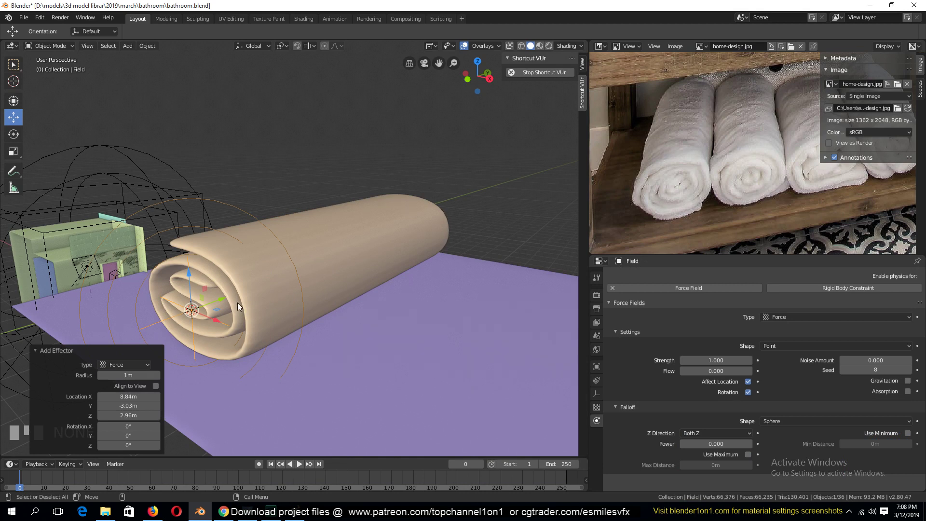
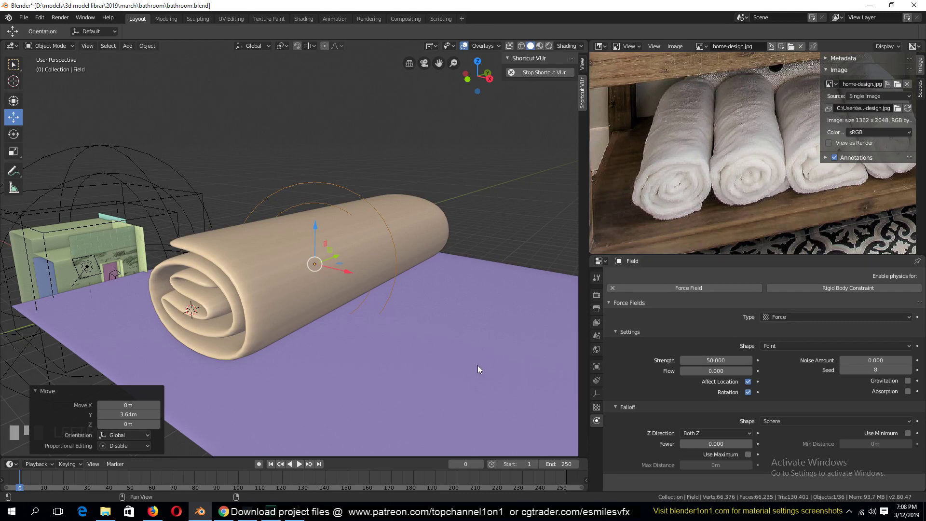
pyautogui.click(336, 158)
pyautogui.press('space')
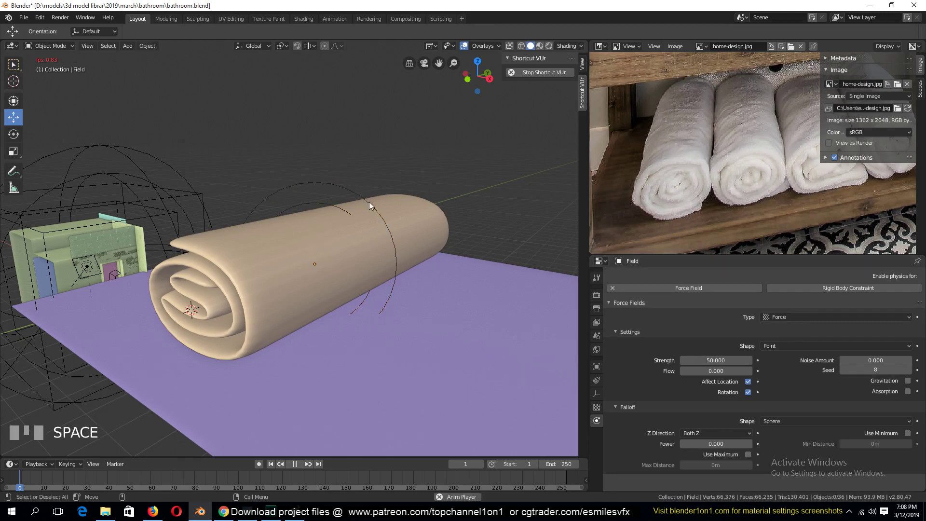
# Step: Set the towel's Multires preview level to 1 with Catmull-Clark subdivision
pyautogui.moveTo(338, 242); pyautogui.dragTo(350, 242)
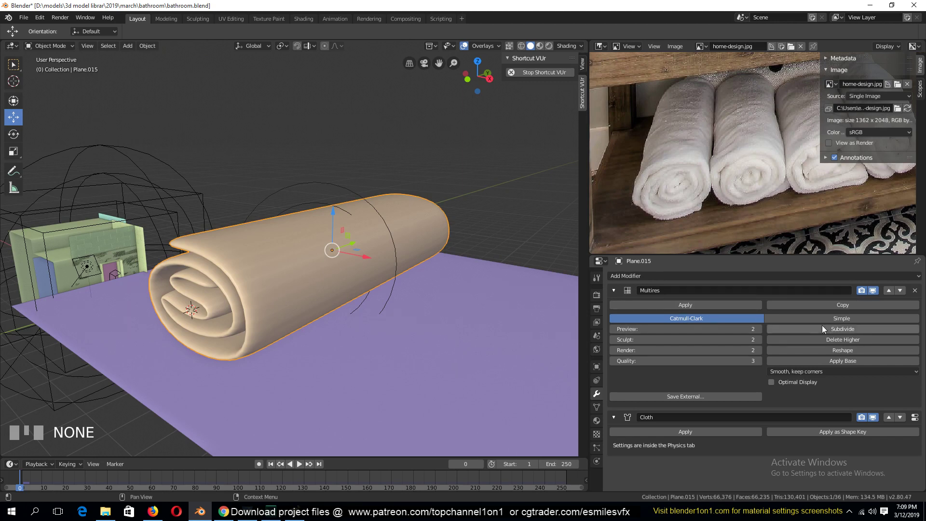
pyautogui.moveTo(834, 341); pyautogui.dragTo(838, 320)
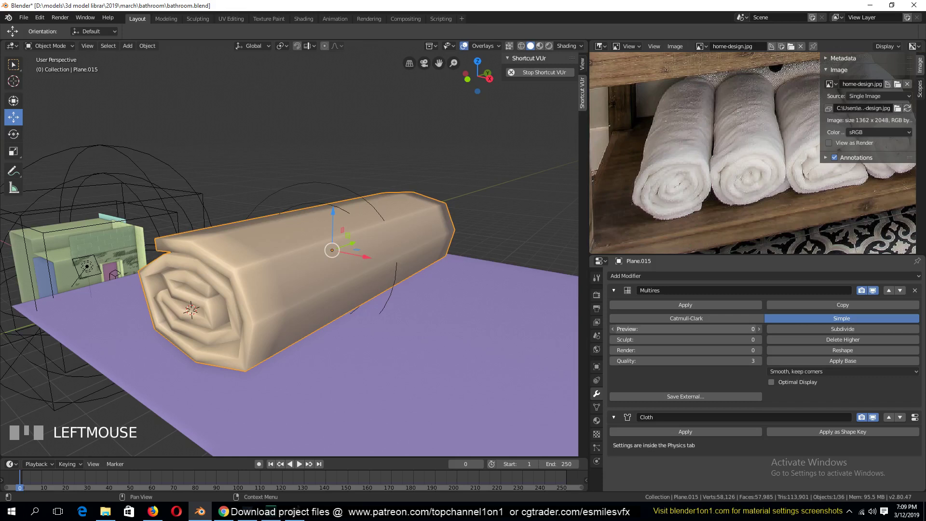
pyautogui.doubleClick(715, 319)
pyautogui.click(803, 331)
# Step: Play and rewind the simulation, then select the force field to raise it on Z
pyautogui.press('space')
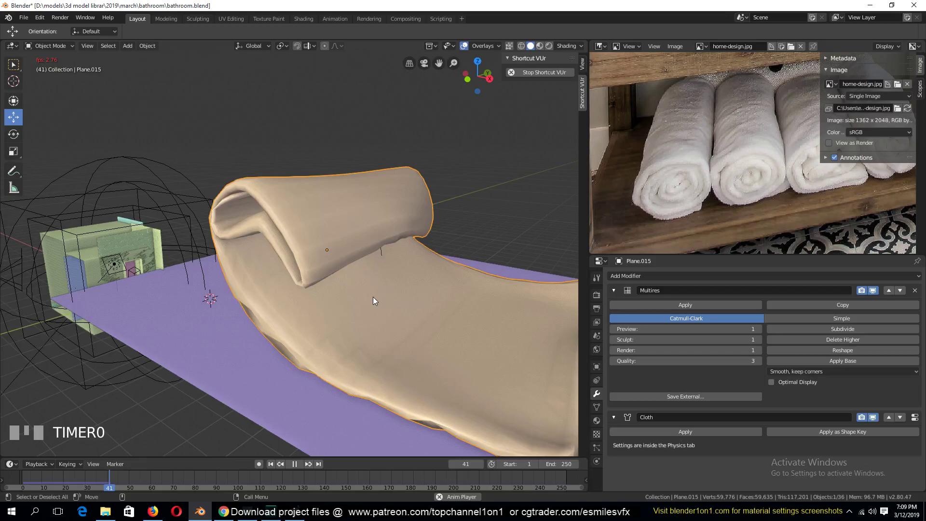
pyautogui.press('Escape')
pyautogui.click(323, 185)
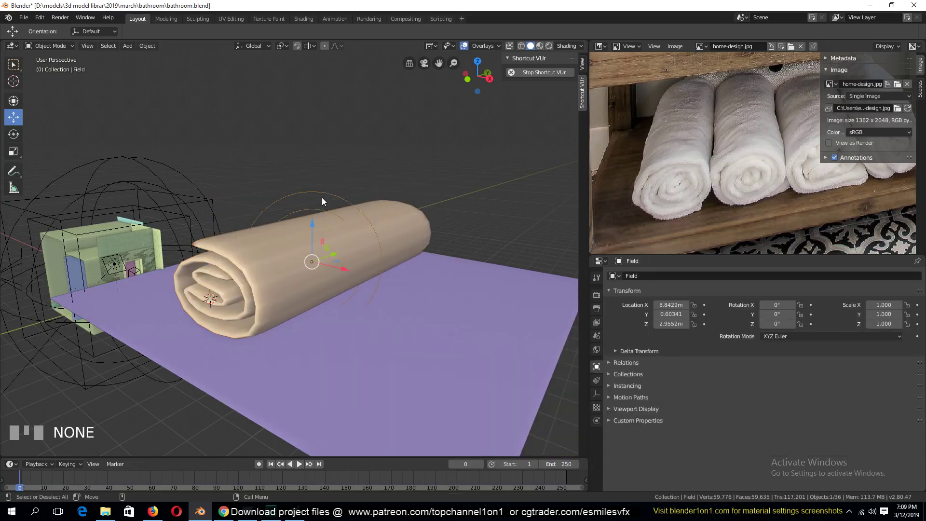
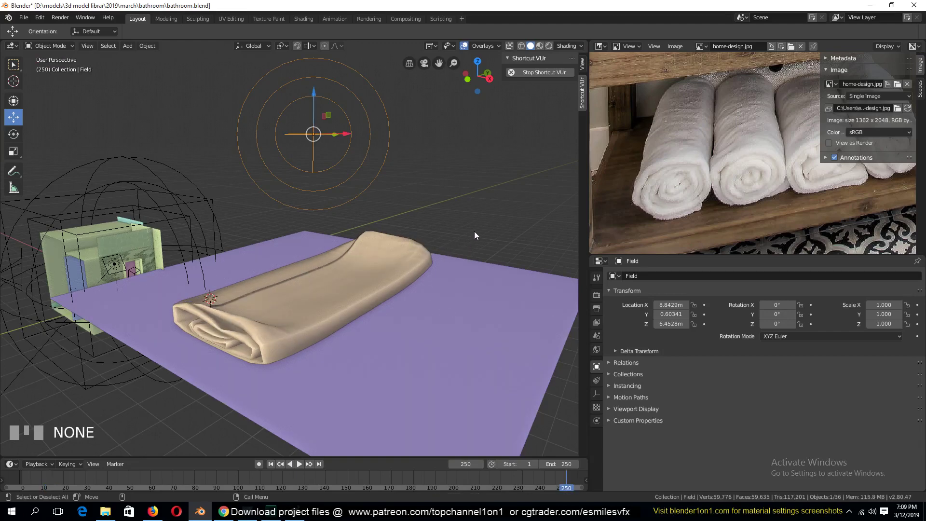
# Step: Assign Group as the towel's cloth pin group and replay the force-field simulation
pyautogui.press('`')
pyautogui.click(330, 254)
pyautogui.press('`')
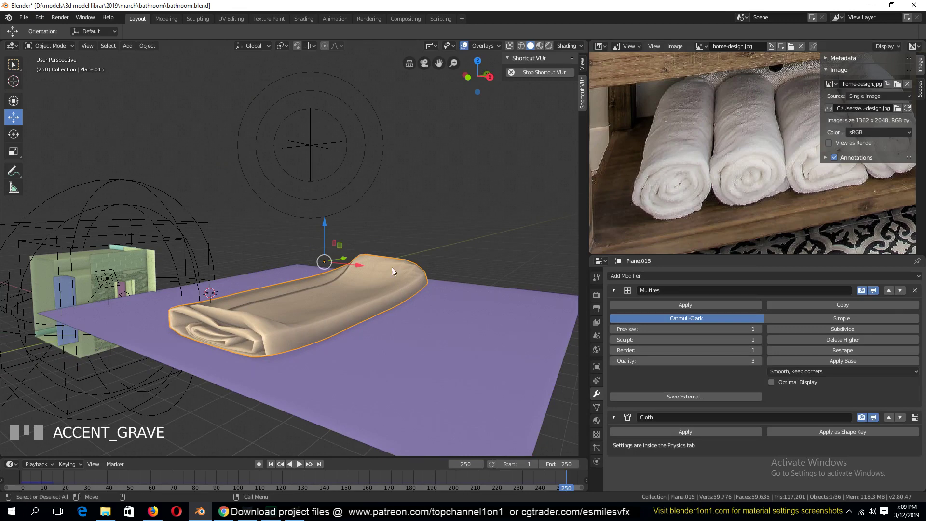
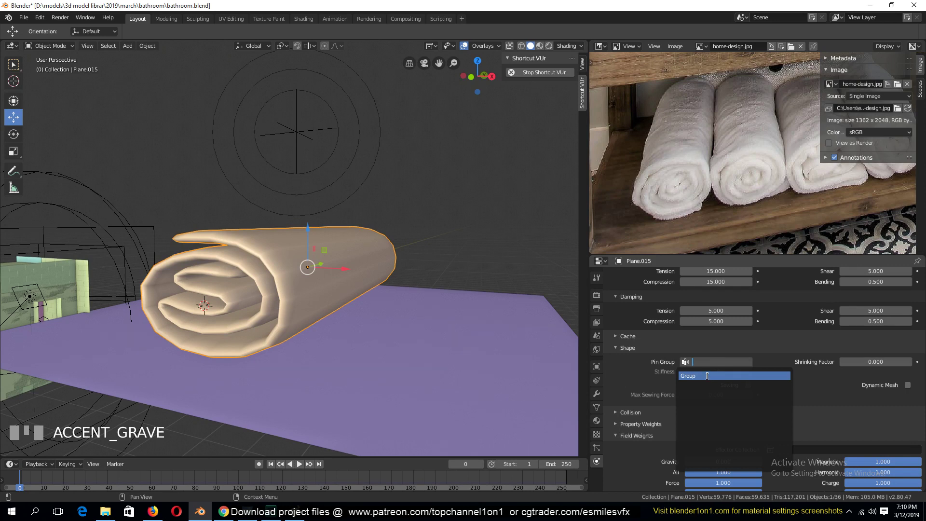
pyautogui.moveTo(710, 380); pyautogui.dragTo(299, 154)
pyautogui.press('space')
pyautogui.press('Escape')
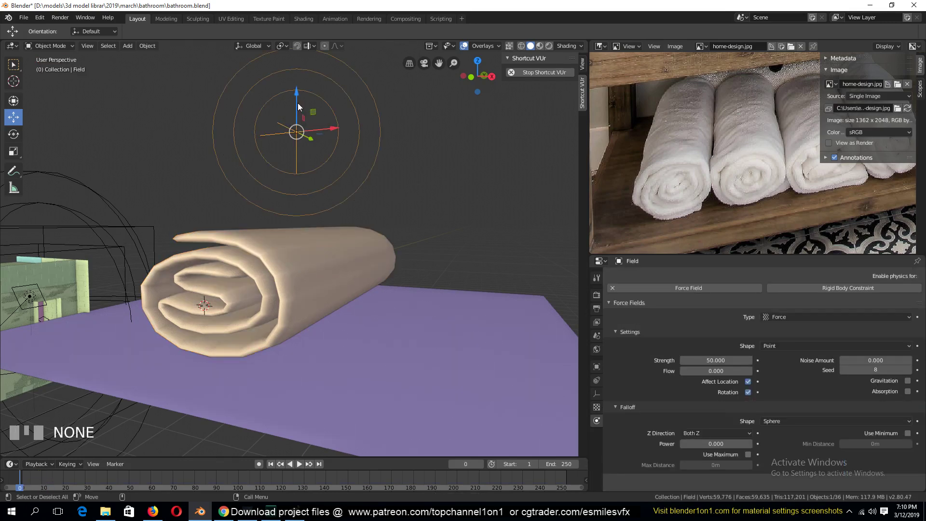
pyautogui.moveTo(300, 100); pyautogui.dragTo(300, 349)
# Step: Place a pink collision wall at the towel's far end, delete the extra duplicate, and reselect the towel
pyautogui.press('`')
pyautogui.press('shift+d')
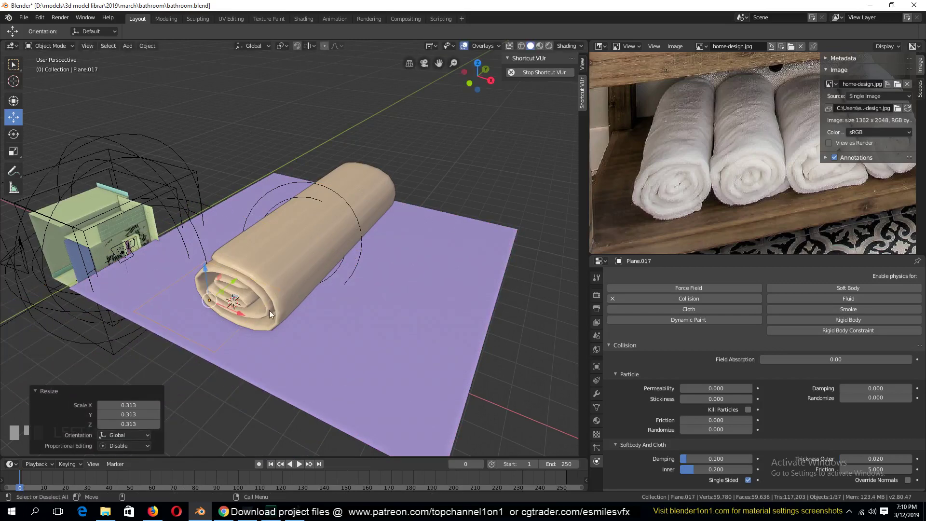
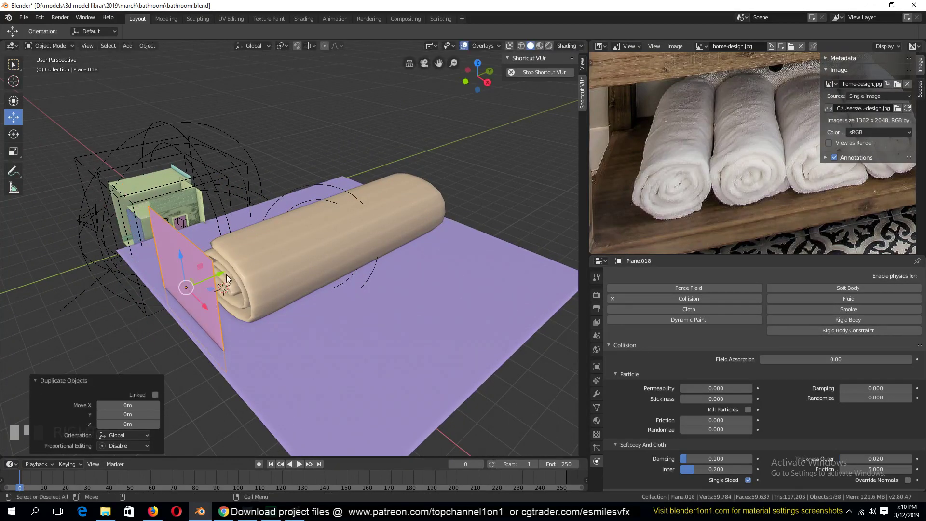
pyautogui.moveTo(219, 275); pyautogui.dragTo(189, 271)
pyautogui.press('space')
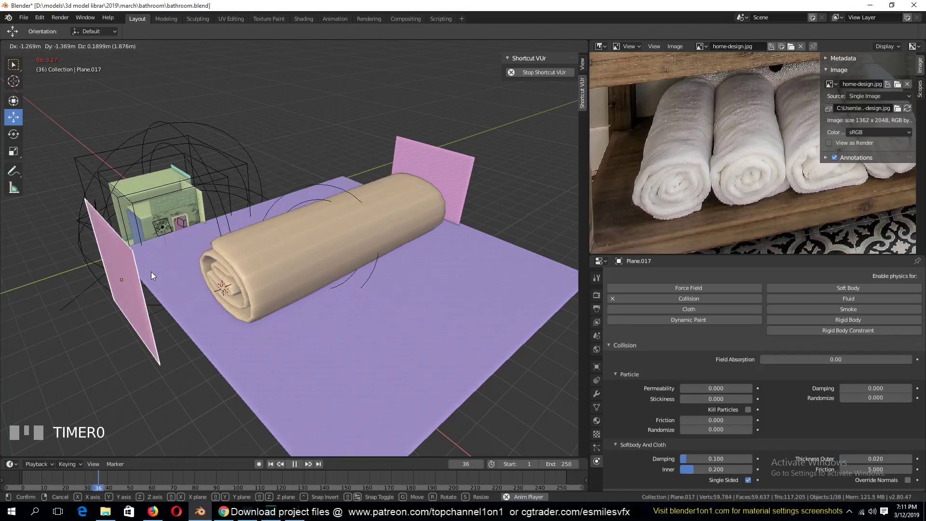
pyautogui.press('`')
pyautogui.click(248, 283)
# Step: Check the pinned vertex group from top view in Edit Mode, then add Basis and Key 1 shape keys
pyautogui.press('Tab')
pyautogui.press('`')
pyautogui.press('KP_7')
pyautogui.press('1')
pyautogui.press('alt+a')
pyautogui.press('b')
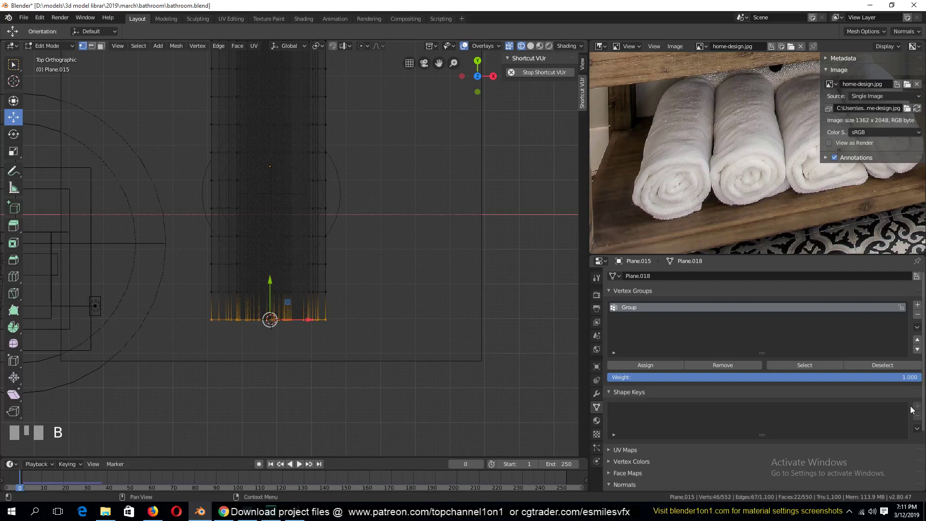
pyautogui.press('Tab')
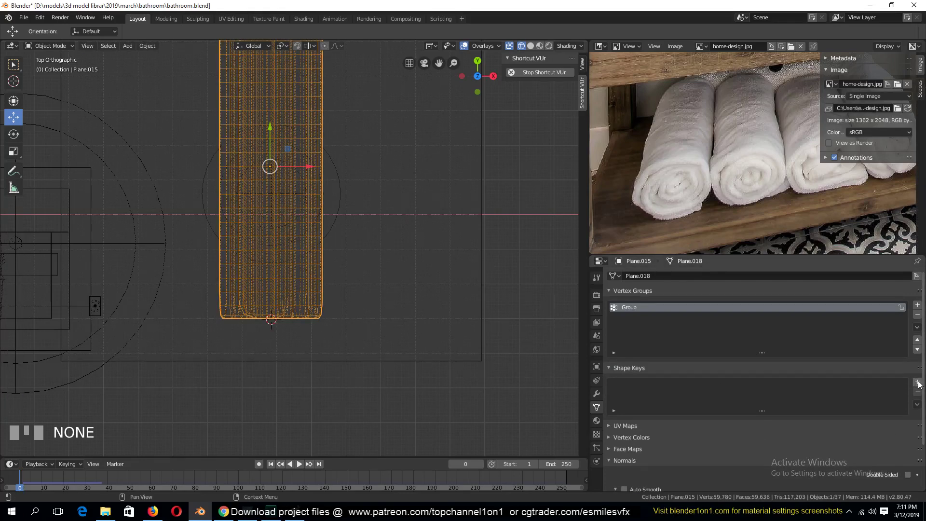
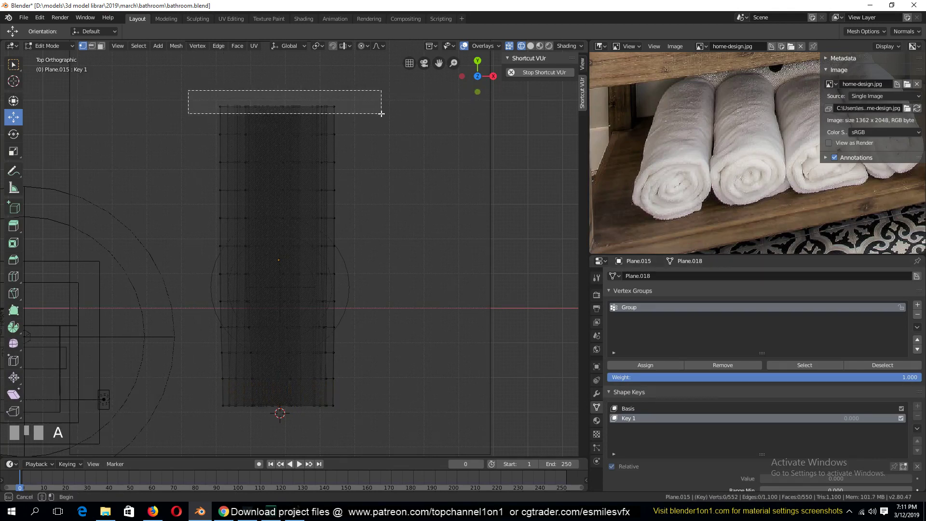
pyautogui.press('b')
pyautogui.press('`')
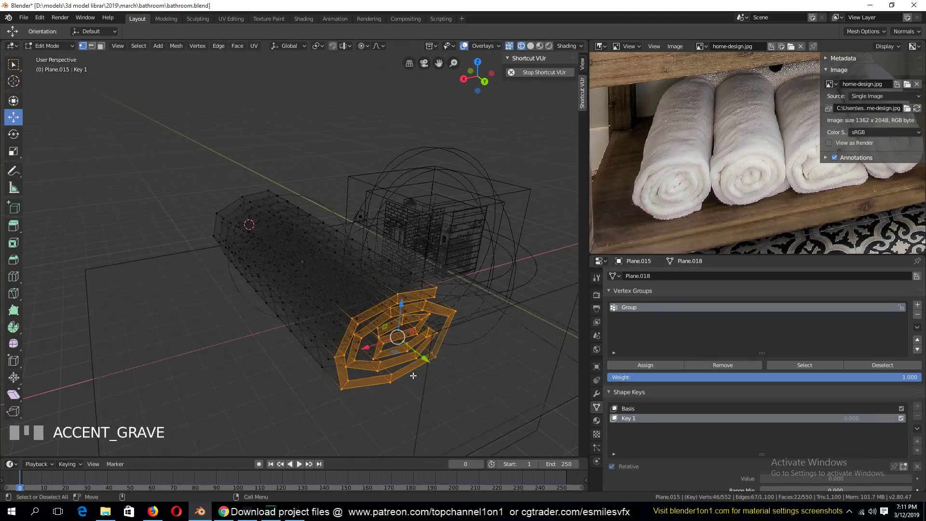
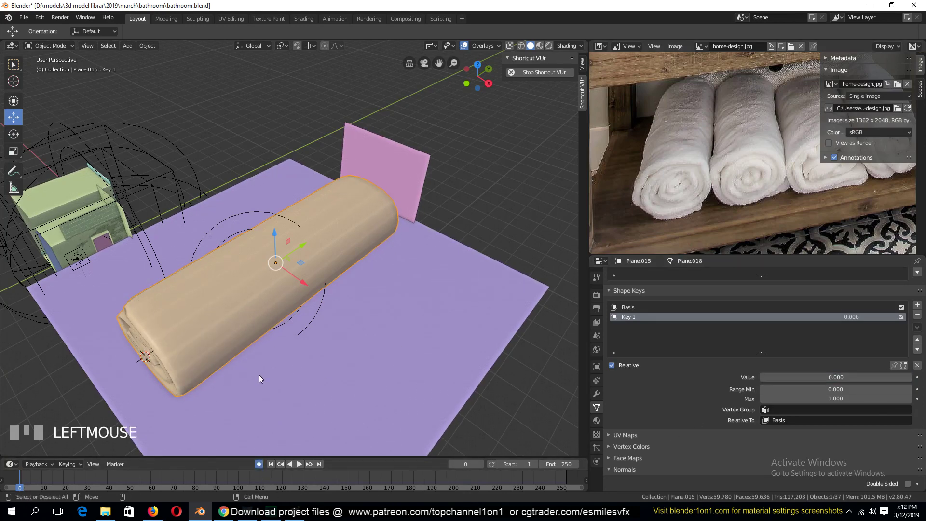
# Step: Keyframe Key 1's value at 0 on frame 0 and 1 on frame 100
pyautogui.moveTo(52, 483); pyautogui.dragTo(874, 307)
pyautogui.click(873, 307)
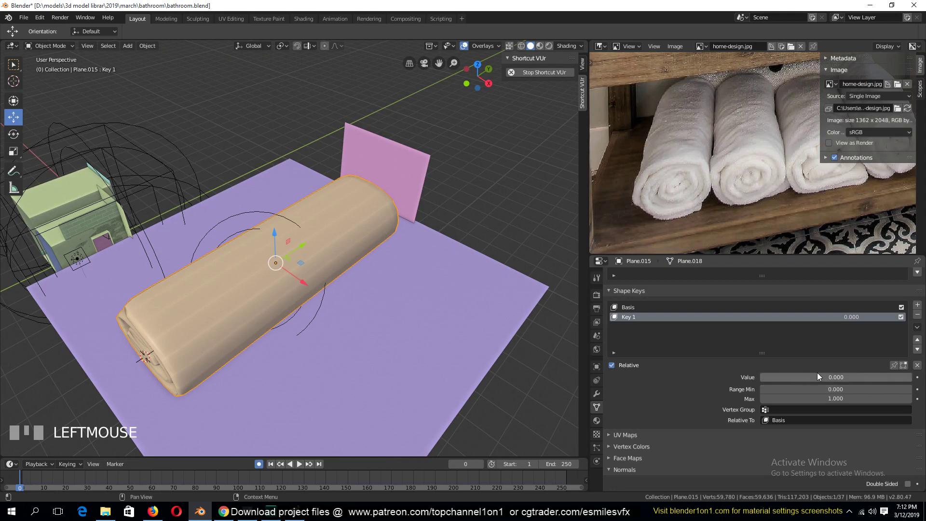
pyautogui.press('i')
pyautogui.moveTo(175, 482); pyautogui.dragTo(739, 391)
pyautogui.click(739, 392)
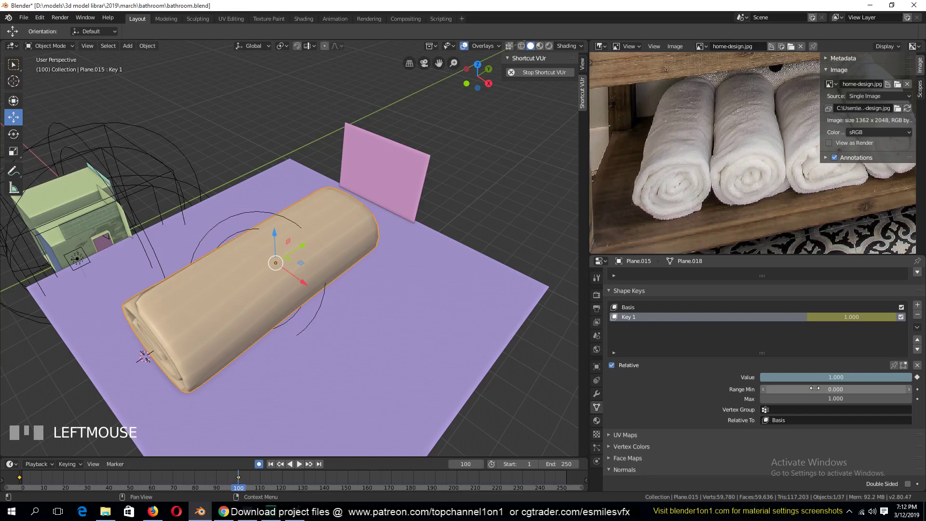
pyautogui.press('i')
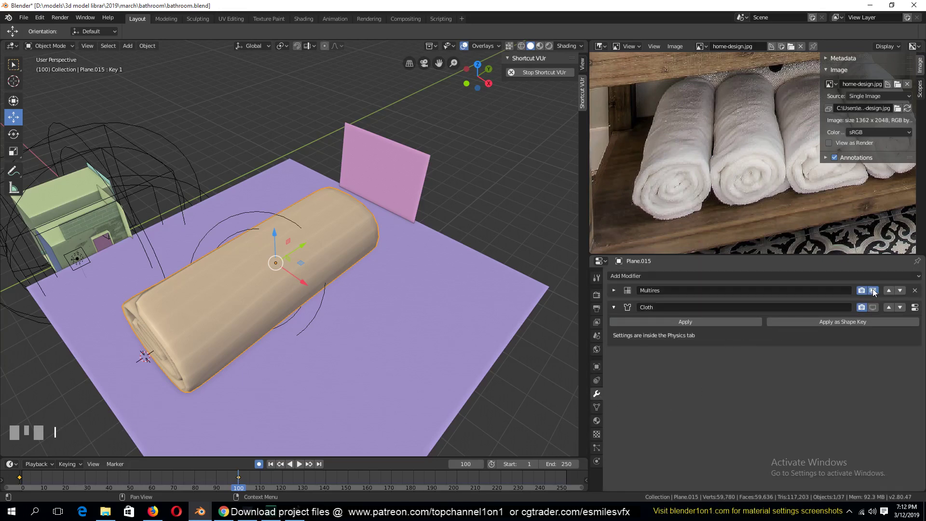
# Step: Set the end frame to 100, hide the Multires preview in the viewport, and play the animation
pyautogui.click(873, 294)
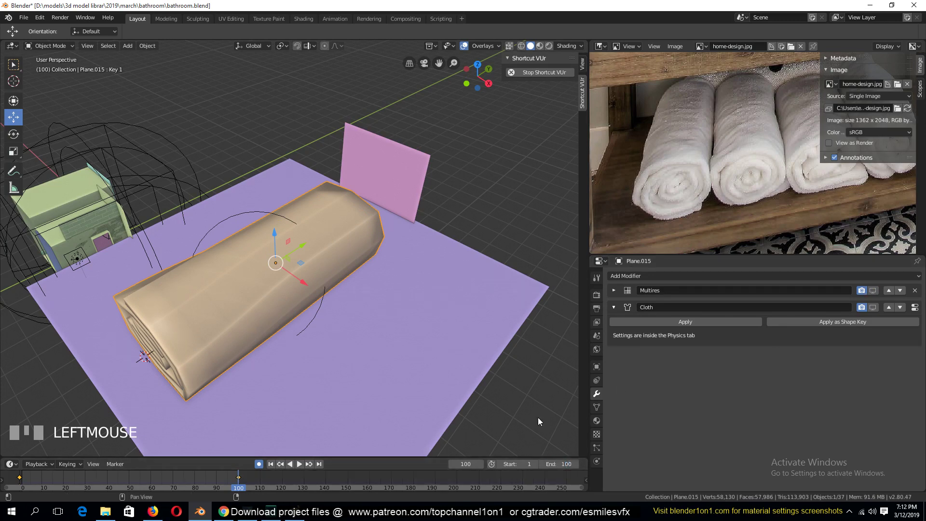
pyautogui.press('space')
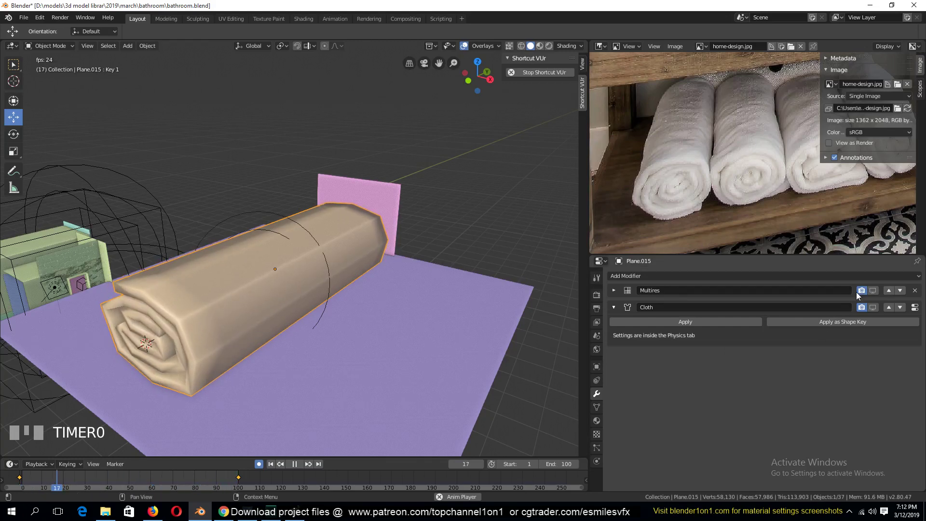
pyautogui.click(874, 309)
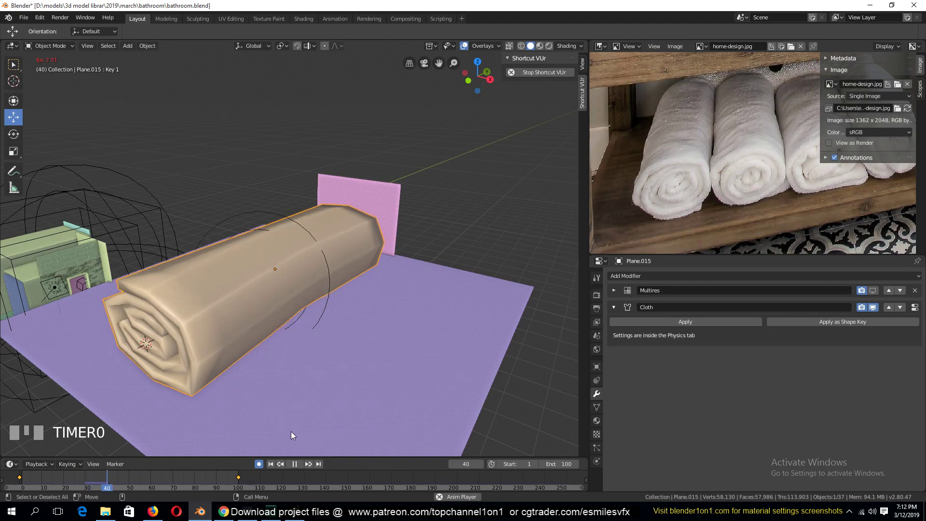
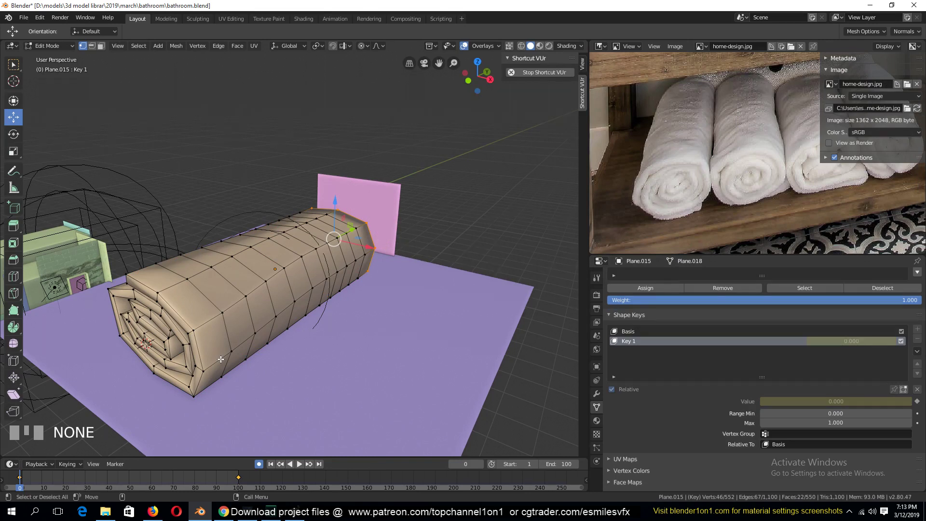
# Step: From top view replay the towel unrolling and crumpling, stop, and rewind to frame 0
pyautogui.press('KP_7')
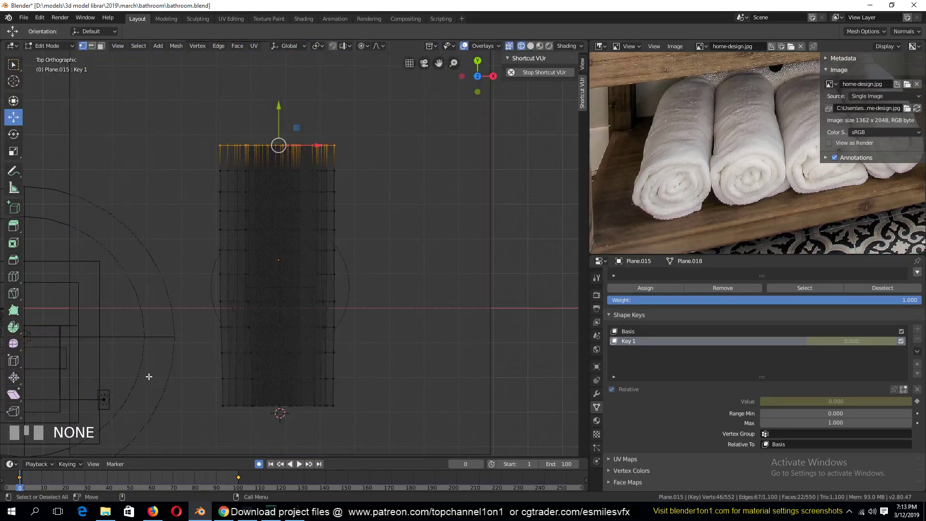
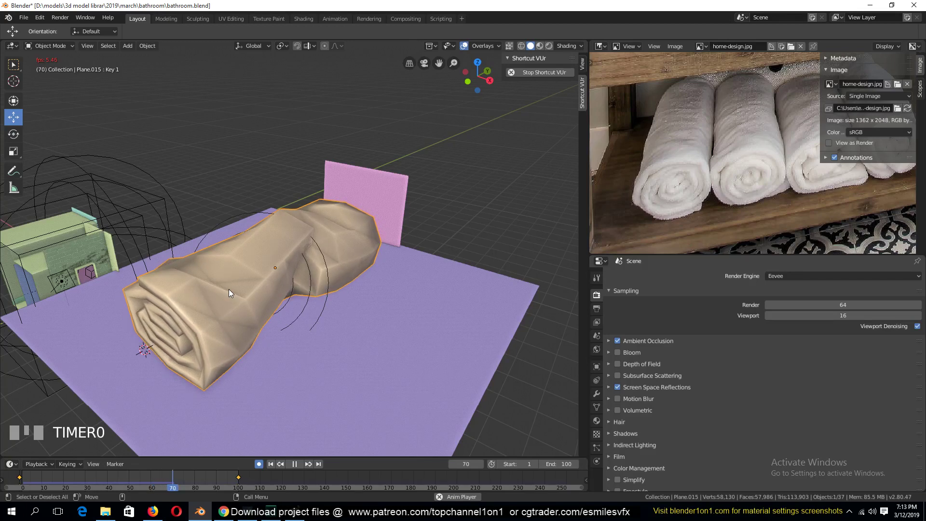
pyautogui.press('Escape')
pyautogui.press('Tab')
pyautogui.press('Tab')
pyautogui.press('Tab')
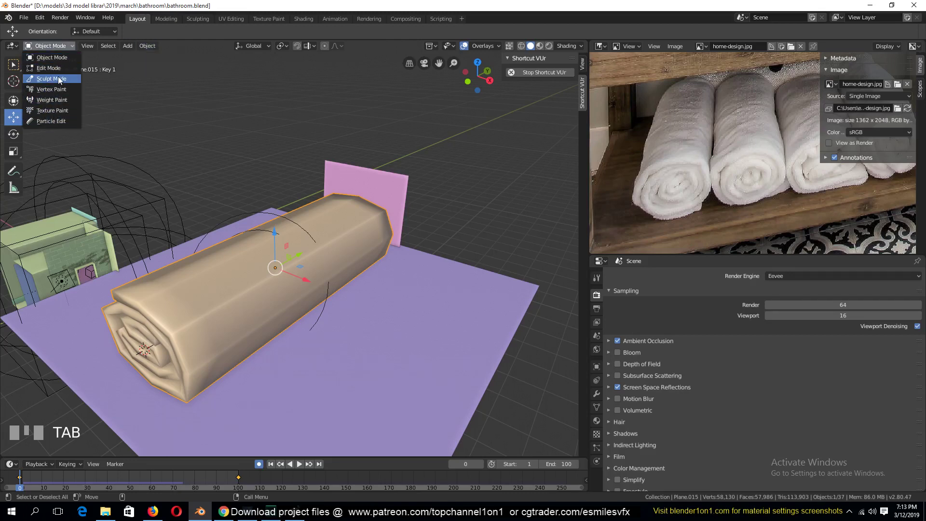
# Step: Enter Weight Paint with weight 0.636 and start painting the towel's rolled end
pyautogui.moveTo(156, 229); pyautogui.dragTo(192, 275)
pyautogui.press('`')
pyautogui.scroll(3)
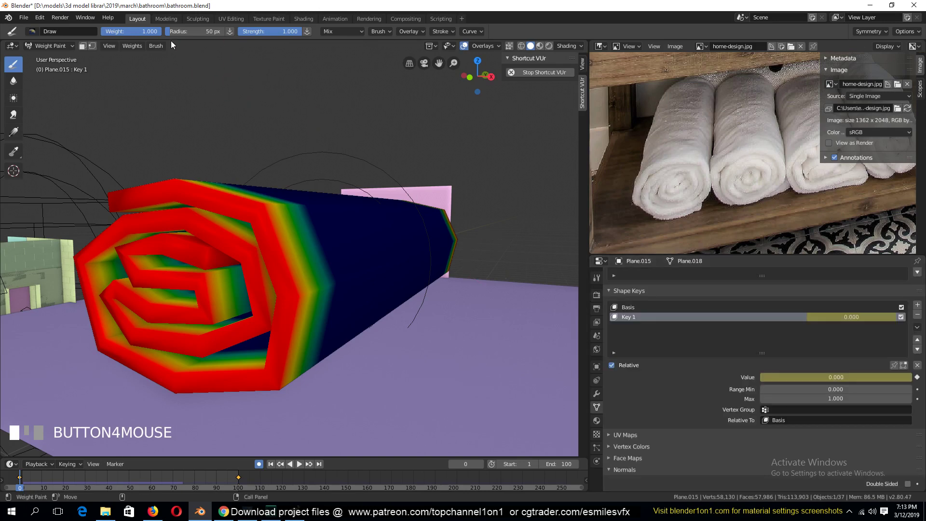
pyautogui.press('`')
pyautogui.moveTo(189, 157); pyautogui.dragTo(170, 261)
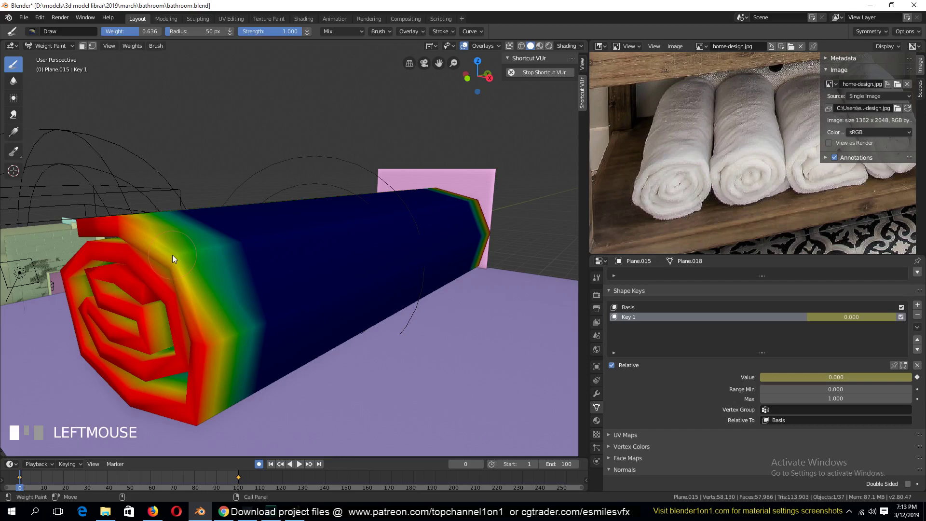
pyautogui.press('`')
pyautogui.click(224, 259)
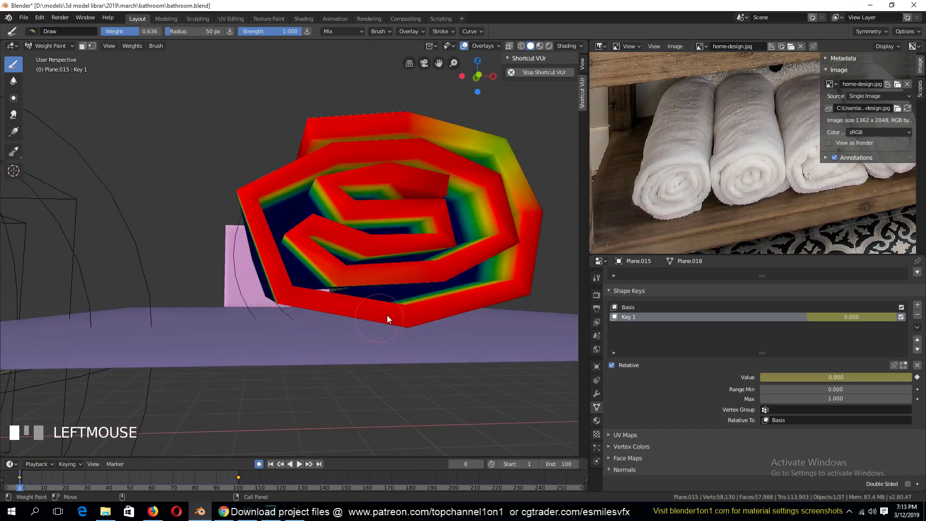
pyautogui.press('`')
# Step: Paint heavy weight across the spiral face of the roll
pyautogui.moveTo(379, 320); pyautogui.dragTo(371, 270)
pyautogui.press('`')
pyautogui.moveTo(250, 301); pyautogui.dragTo(300, 297)
pyautogui.scroll(-3)
pyautogui.press('`')
pyautogui.click(327, 330)
pyautogui.press('`')
pyautogui.moveTo(316, 346); pyautogui.dragTo(216, 336)
pyautogui.press('`')
pyautogui.click(173, 301)
# Step: Paint the towel's outer and top edges, leaving the body light, and return to Object Mode
pyautogui.moveTo(152, 290); pyautogui.dragTo(358, 277)
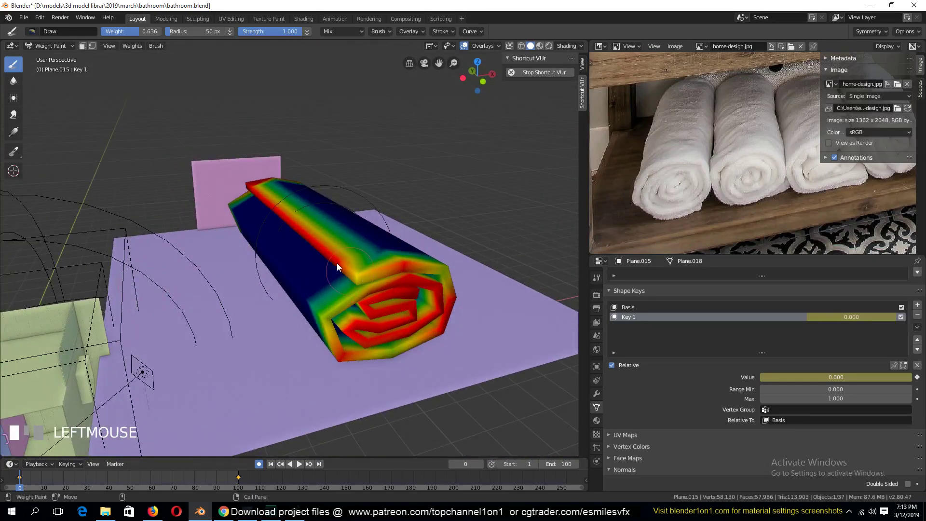
pyautogui.press('`')
pyautogui.moveTo(351, 210); pyautogui.dragTo(324, 304)
pyautogui.moveTo(416, 262); pyautogui.dragTo(411, 278)
pyautogui.press('`')
pyautogui.moveTo(329, 277); pyautogui.dragTo(277, 287)
pyautogui.moveTo(255, 287); pyautogui.dragTo(166, 295)
pyautogui.press('`')
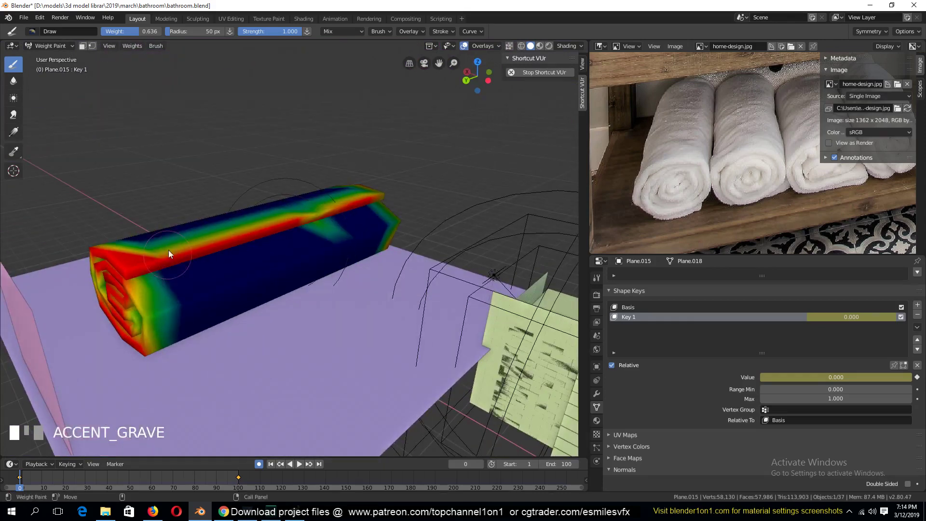
pyautogui.click(163, 254)
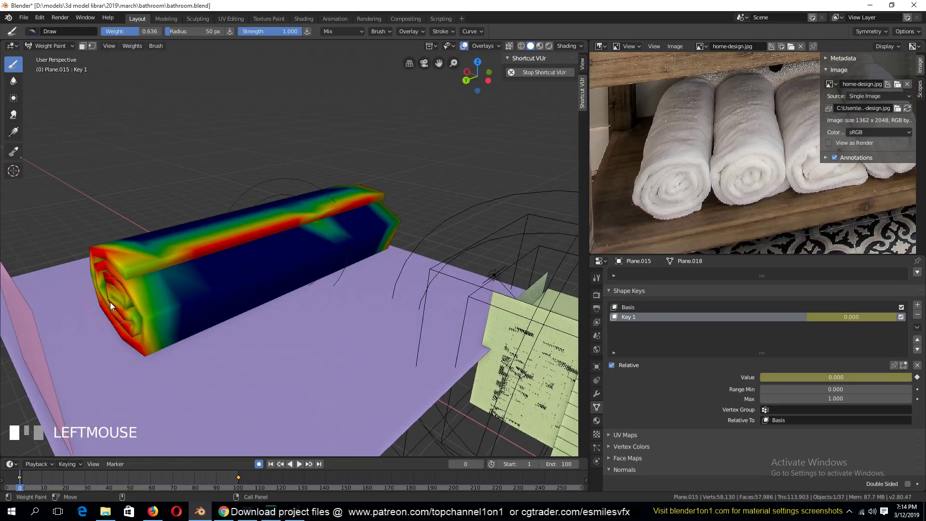
pyautogui.press('`')
pyautogui.moveTo(238, 264); pyautogui.dragTo(736, 372)
# Step: Stop playback and subdivide the Multires modifier to level 3 for Preview, Sculpt and Render
pyautogui.press('space')
pyautogui.moveTo(851, 322); pyautogui.dragTo(754, 320)
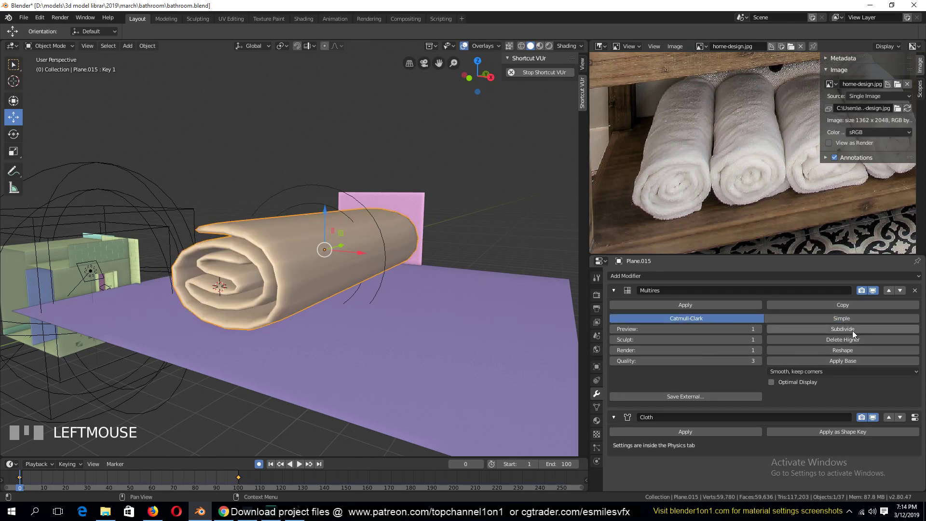